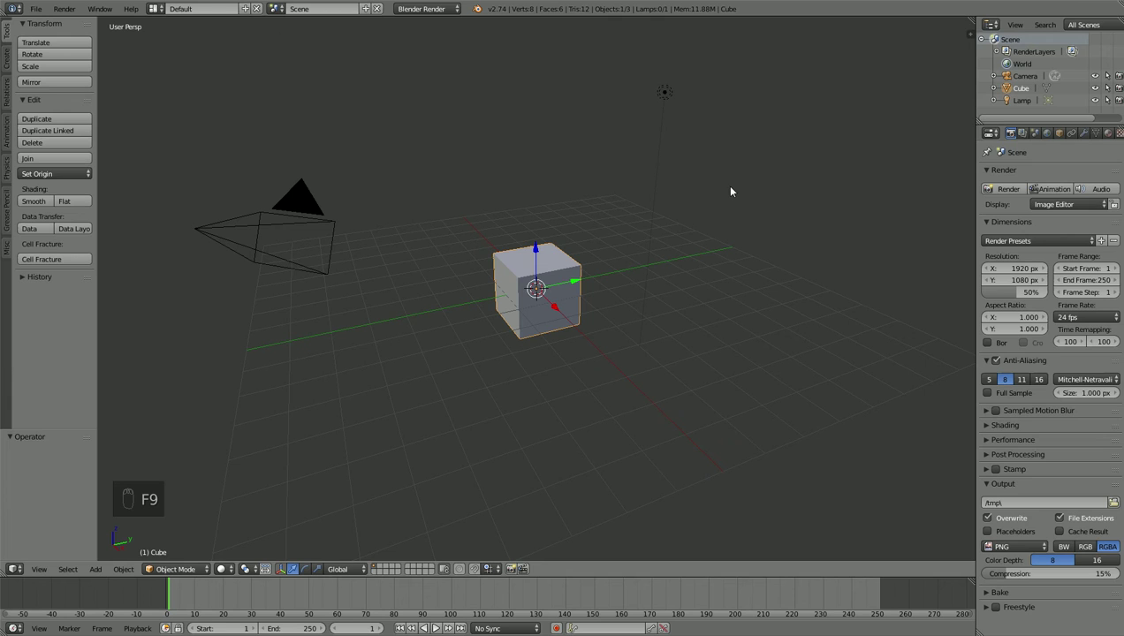
Step: Delete the default cube, split the 3D view into two, and mark a render border region for the Cycles GPU preview
key("Delete")
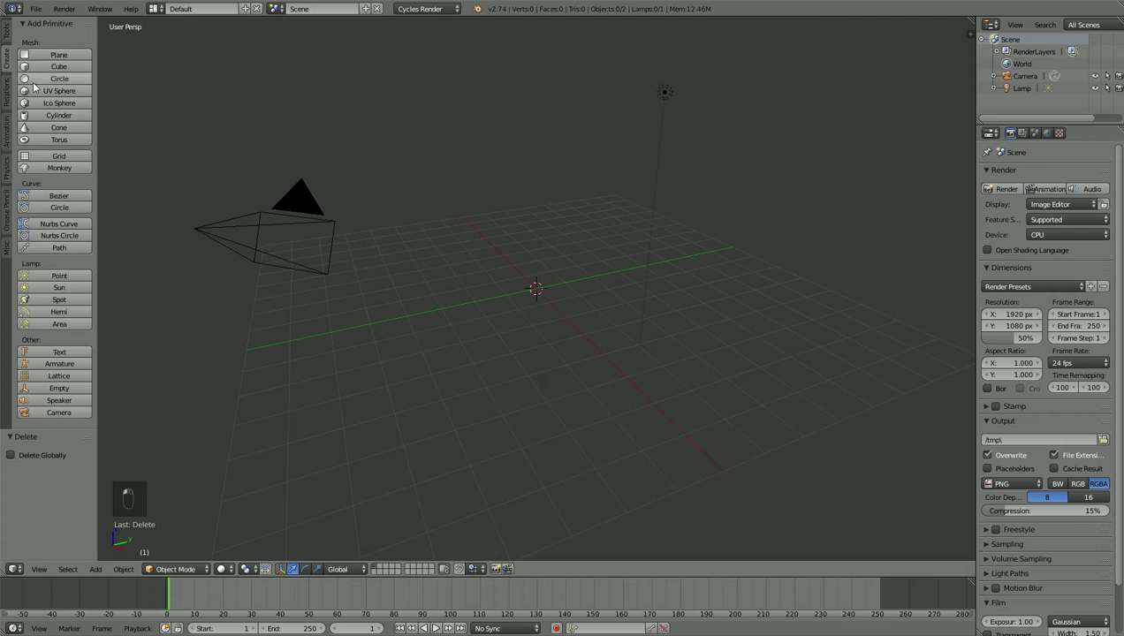
left_click_drag(53, 105, 543, 384)
left_click_drag(544, 384, 6, 38)
left_click_drag(52, 204, 530, 234)
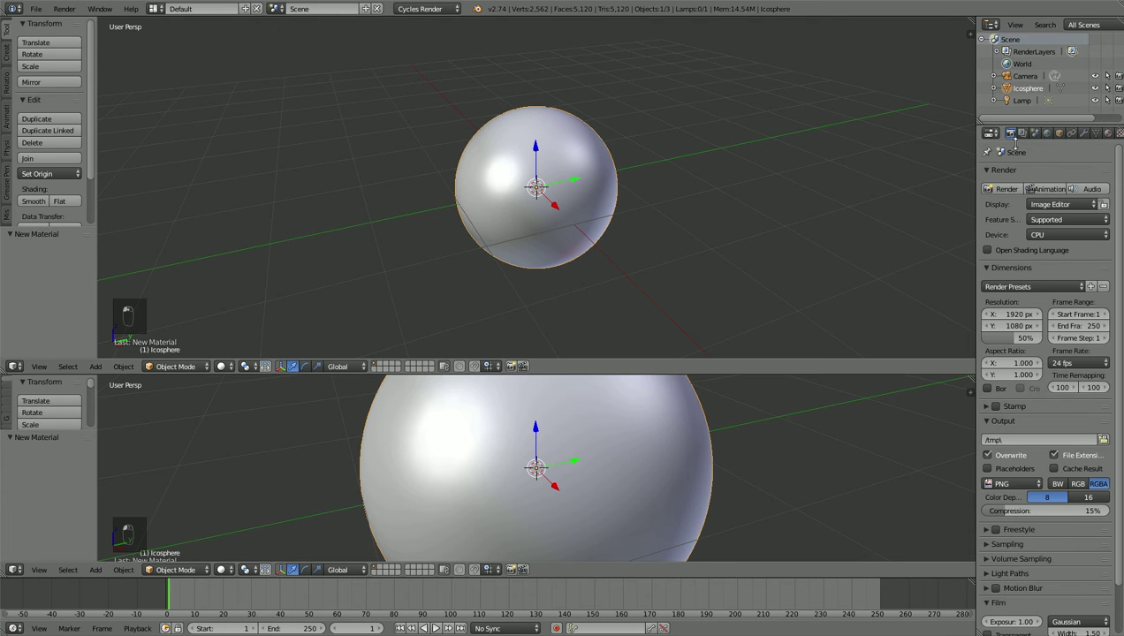
key("ctrl+b")
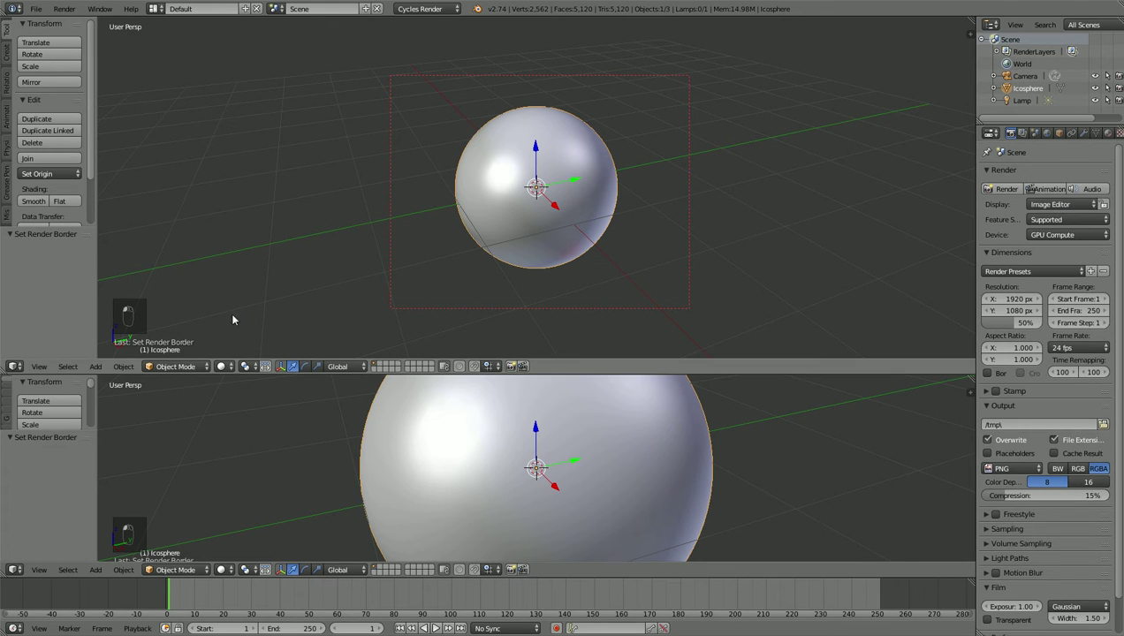
Step: Clear the icosphere material's default nodes in the Node Editor
left_click_drag(542, 261, 304, 465)
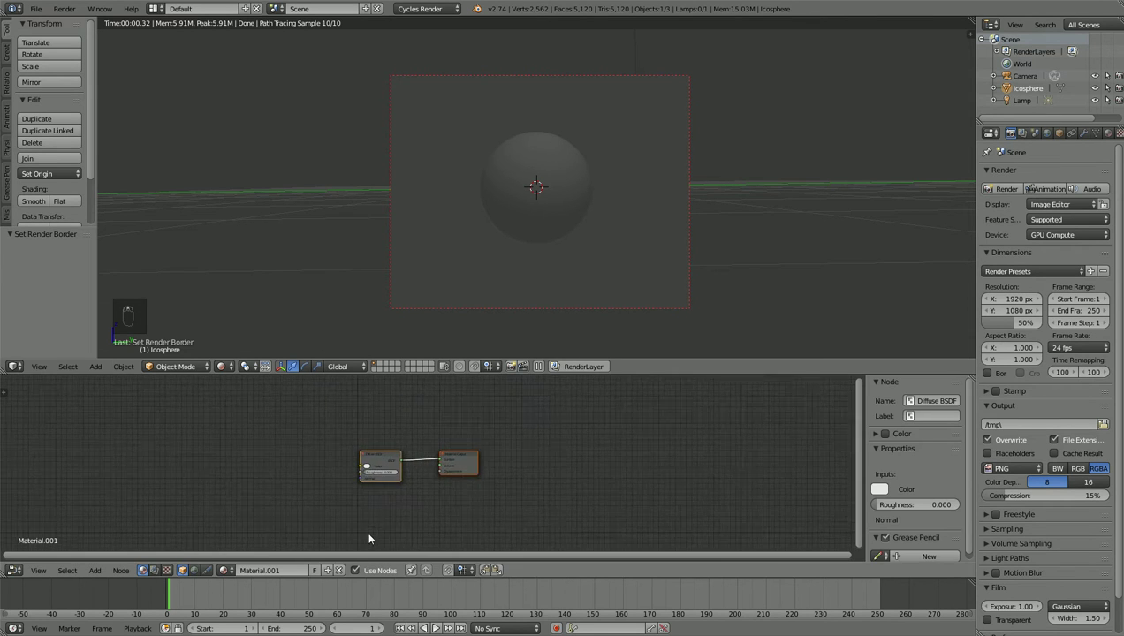
left_click_drag(364, 454, 305, 435)
key("Delete")
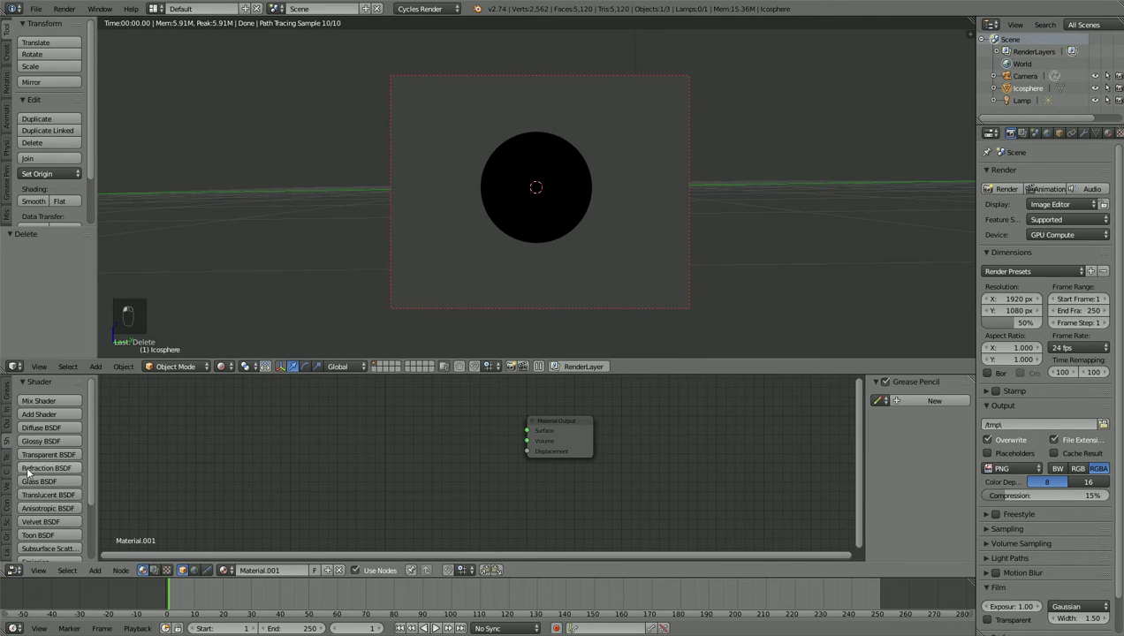
Step: Add Emission and Glass BSDF shaders blended by a Mix Shader into the Material Output
left_click(85, 534)
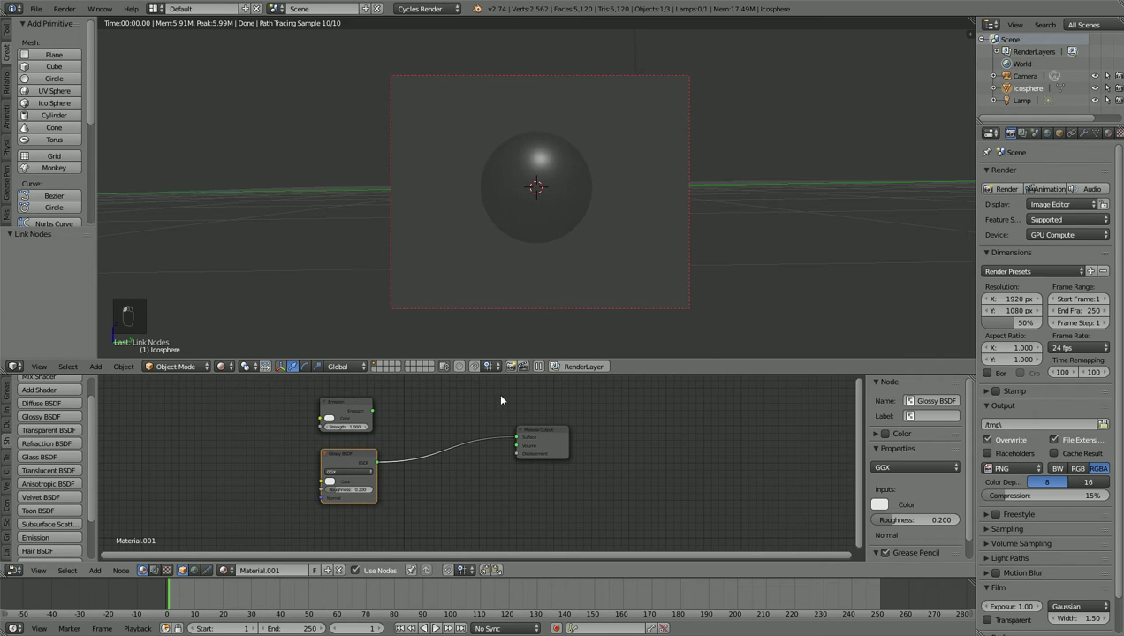
key("Delete")
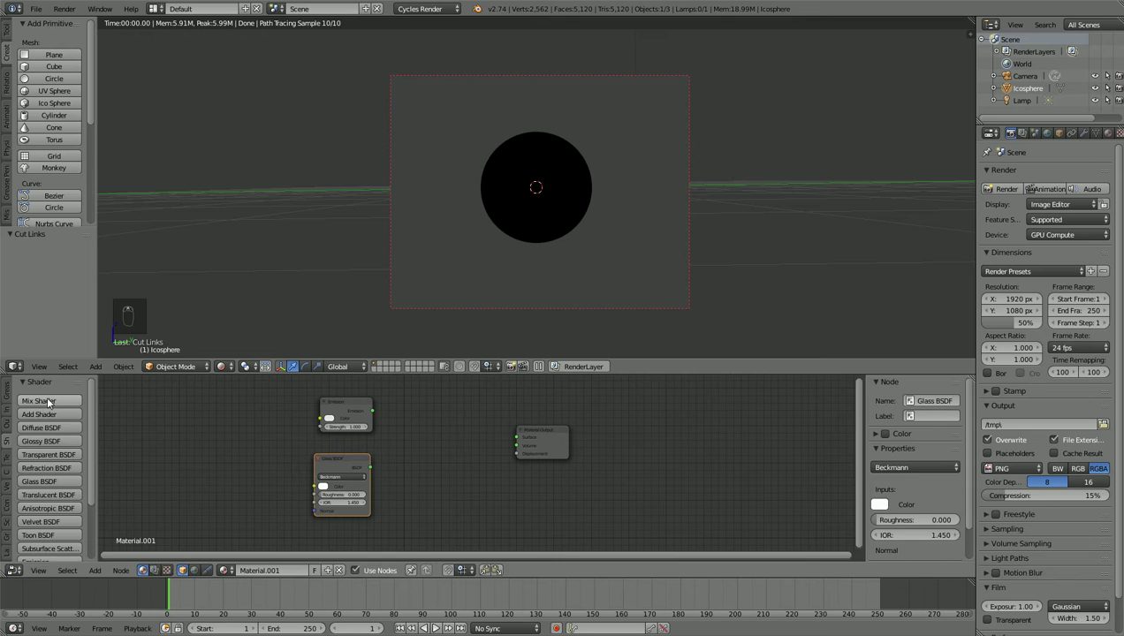
left_click(63, 403)
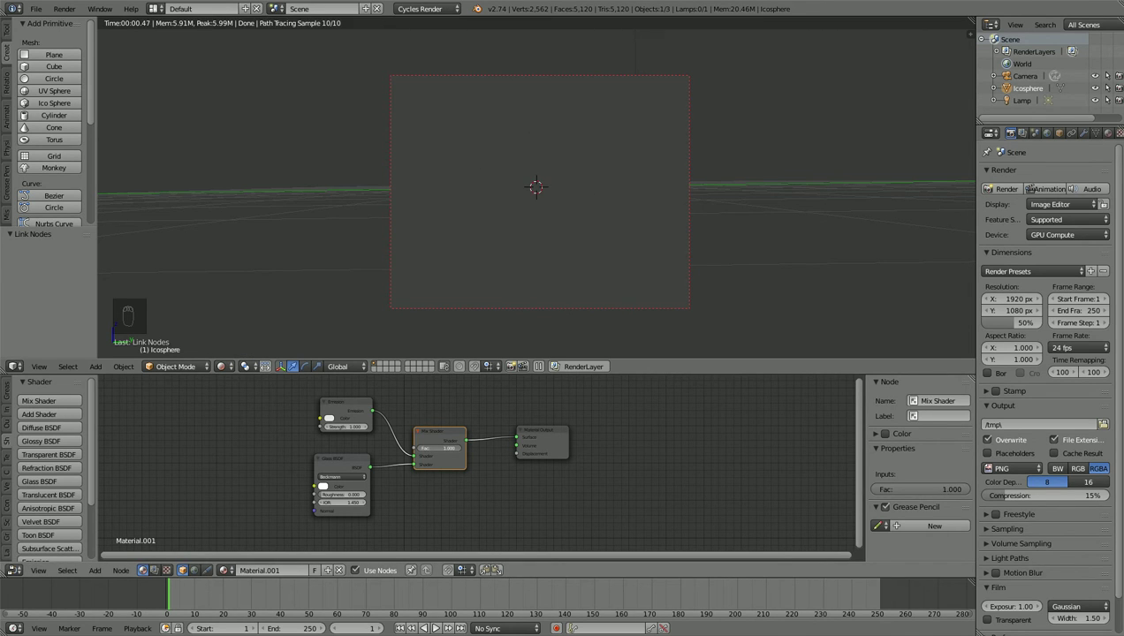
Step: Add an Attribute node and a ColorRamp node and place them in the material tree
left_click_drag(363, 471, 10, 464)
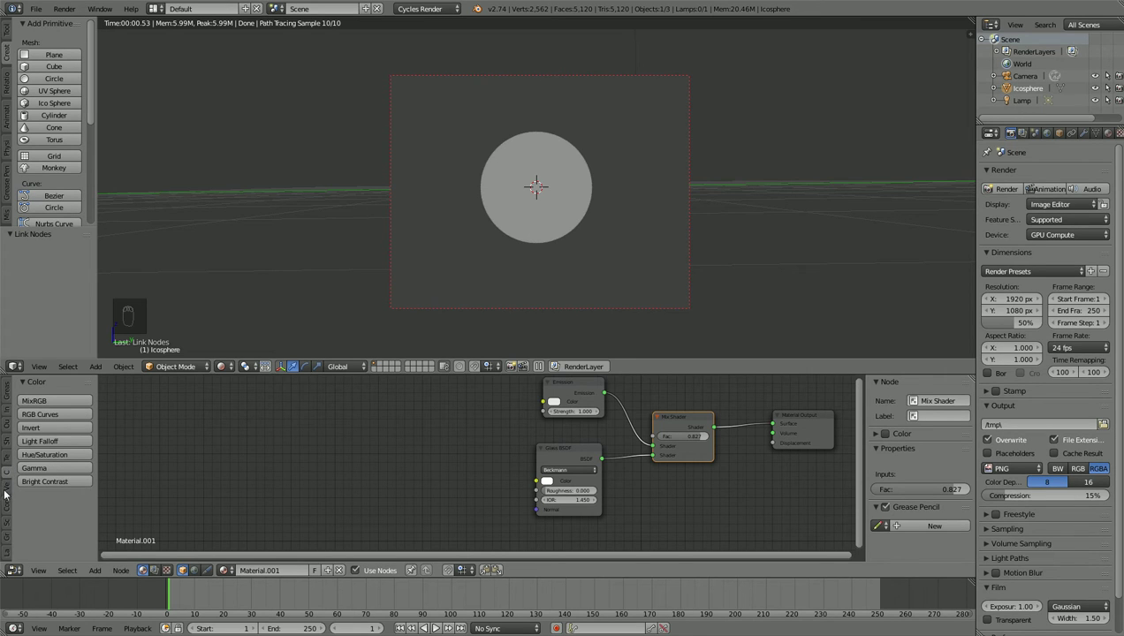
left_click_drag(150, 422, 371, 416)
left_click_drag(13, 414, 70, 415)
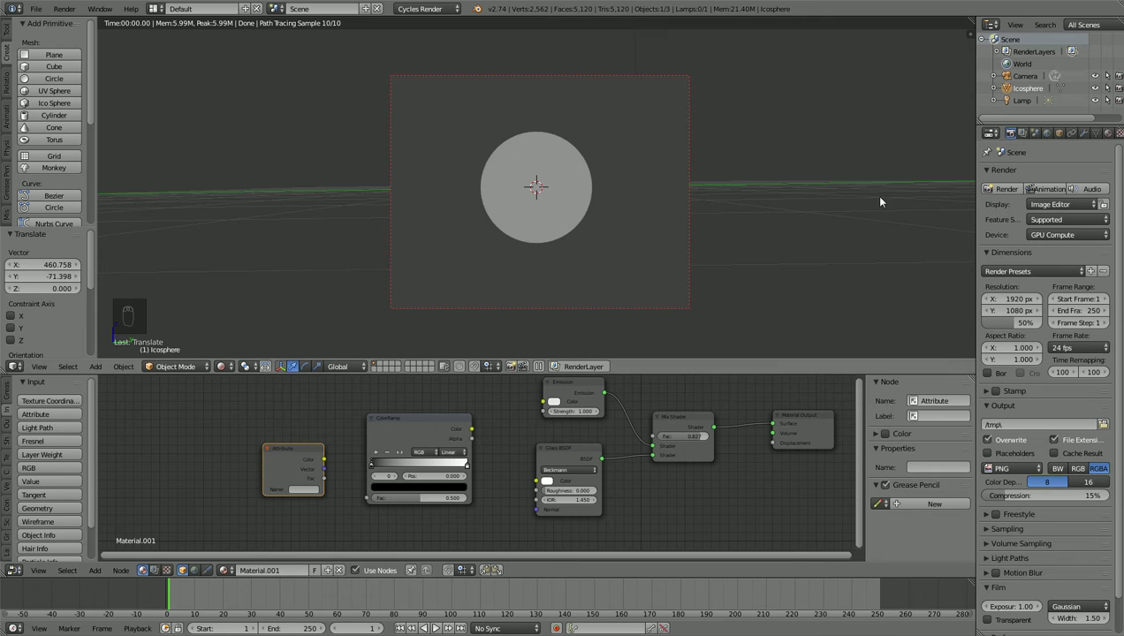
Step: Scale the new cube small and move it along Y beside the icosphere
key("z")
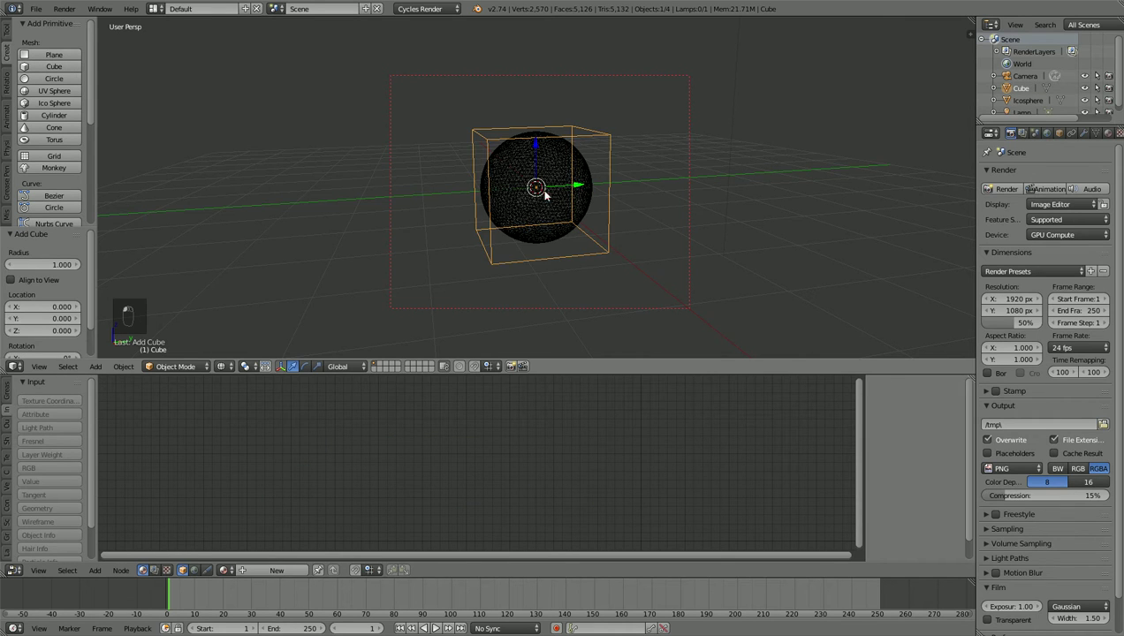
key("s")
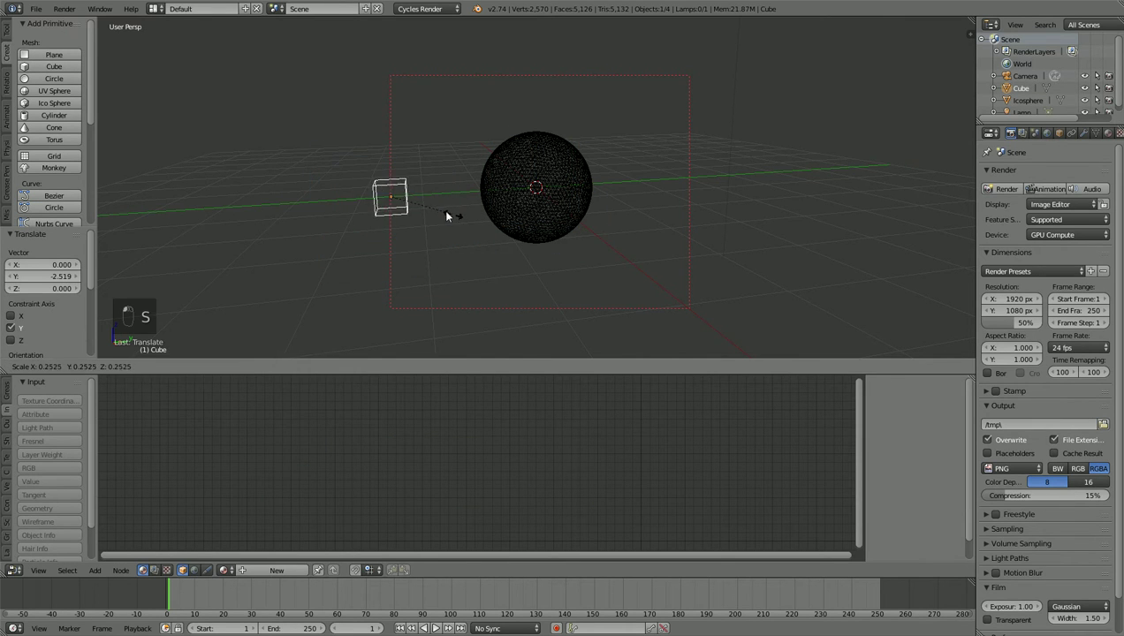
key("z")
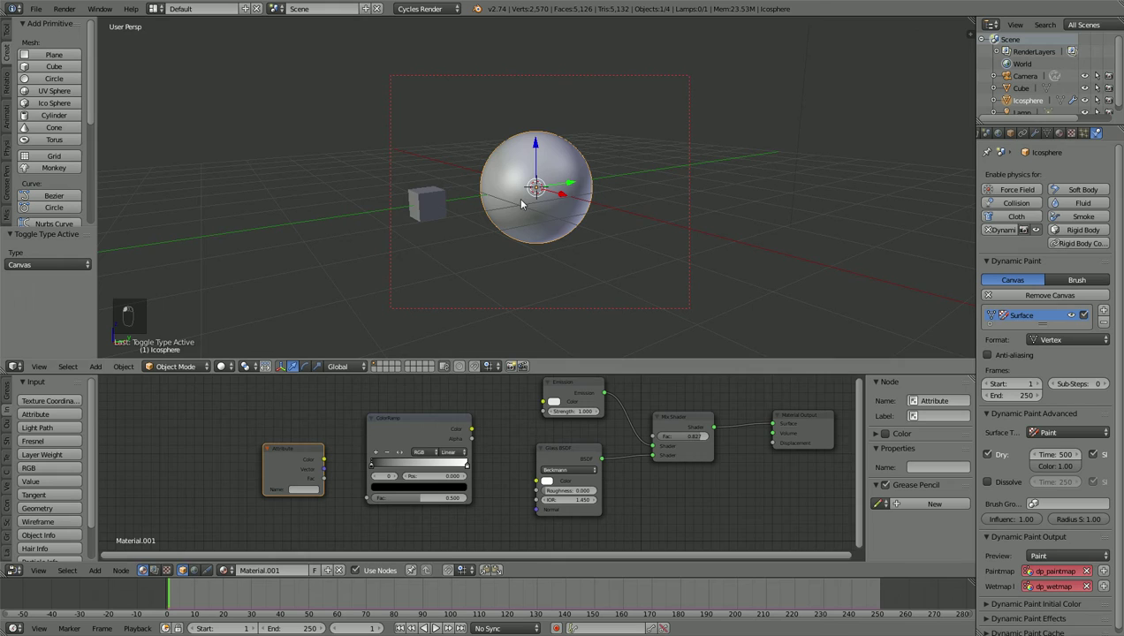
Step: Make the icosphere a Dynamic Paint canvas and the cube a brush, then play the animation to see paint spread
left_click_drag(450, 203, 393, 625)
middle_click(585, 268)
left_click_drag(590, 270, 605, 206)
key("g")
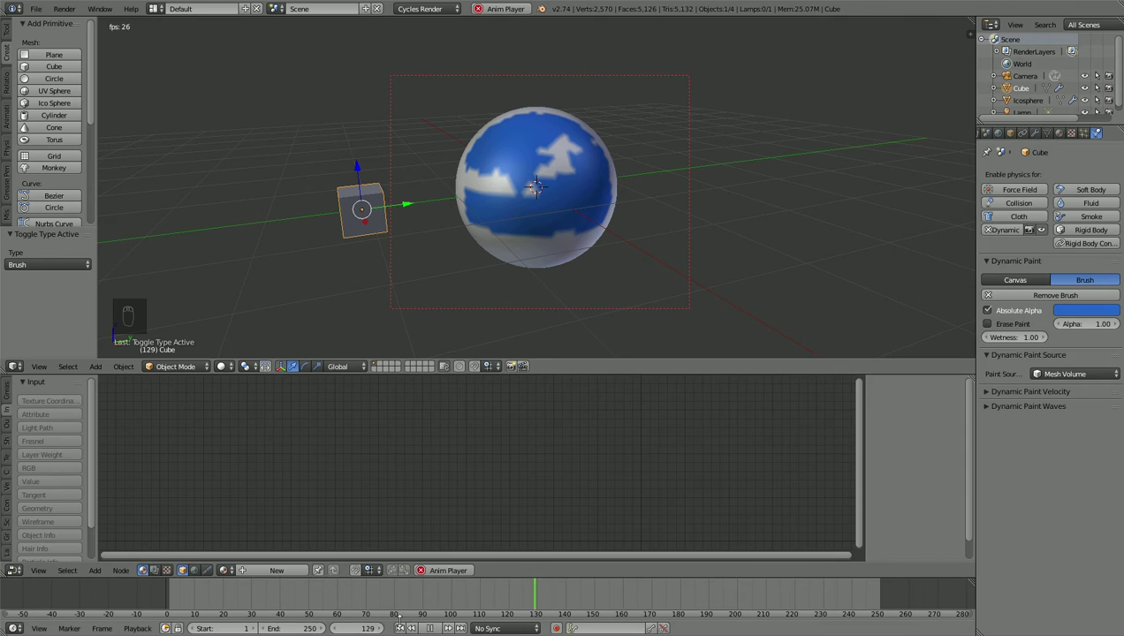
Step: Move the cube closer to the icosphere and link the ColorRamp into the Mix Shader factor
left_click_drag(607, 497, 418, 206)
key("g")
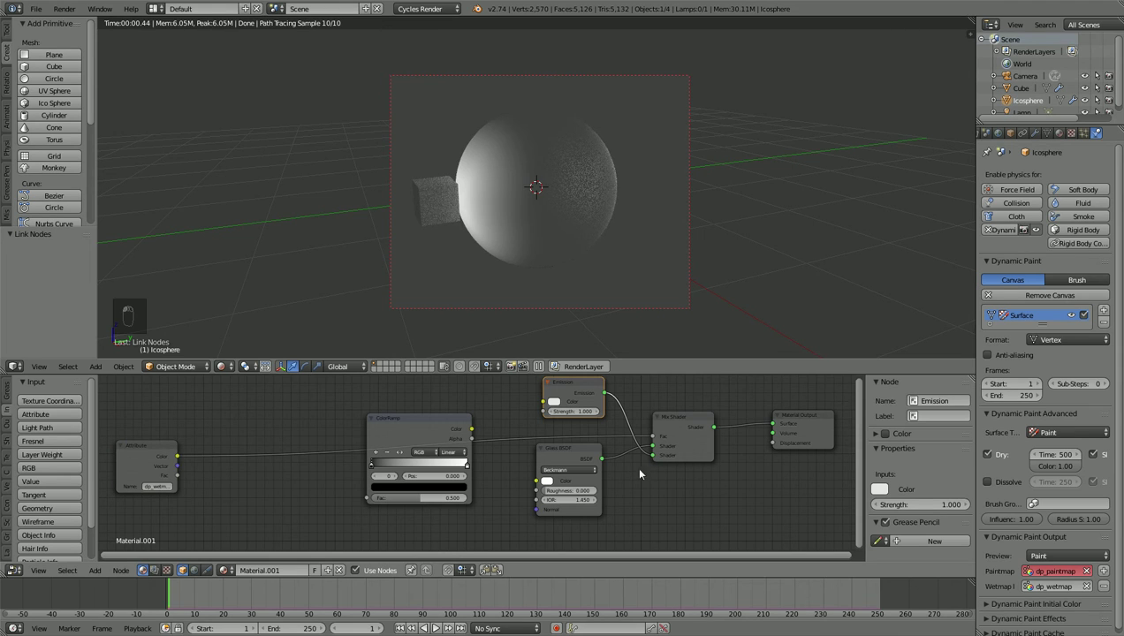
left_click(627, 470)
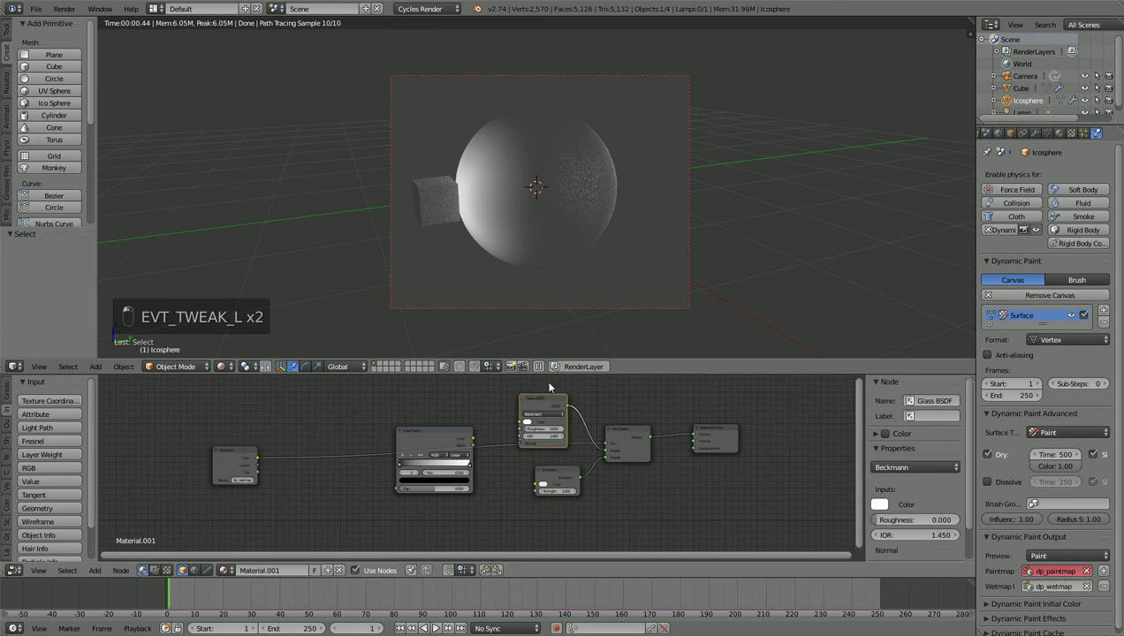
middle_click(655, 265)
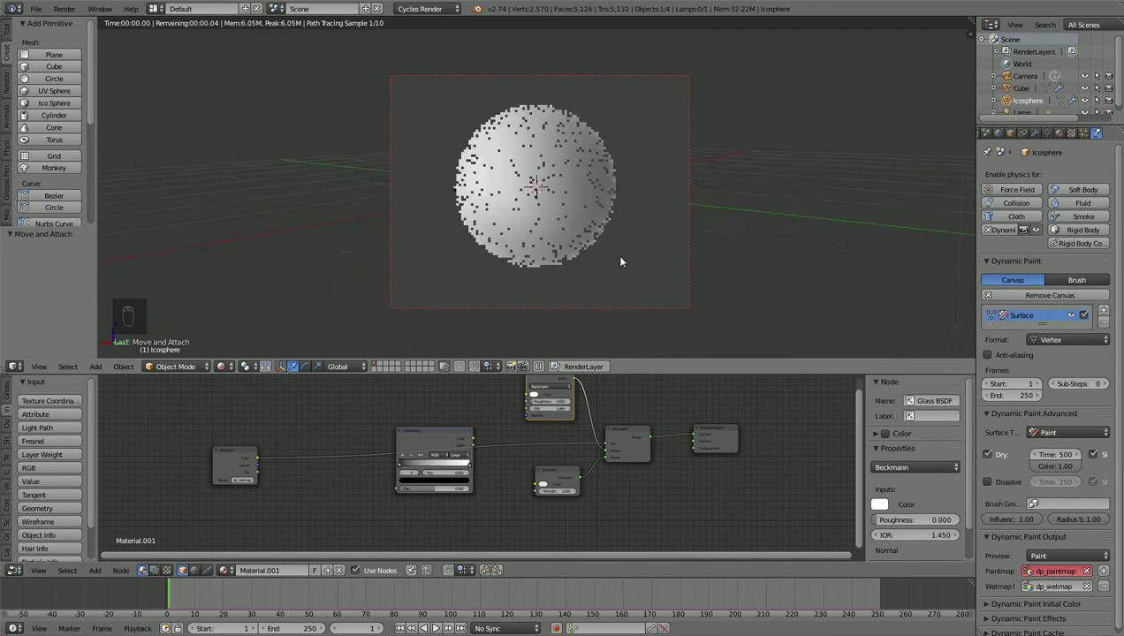
Step: Rearrange the ColorRamp and neighbouring nodes and adjust the ramp stop for a half-glowing, half-glass sphere
left_click_drag(580, 254, 441, 448)
right_click(441, 448)
left_click_drag(434, 497, 421, 492)
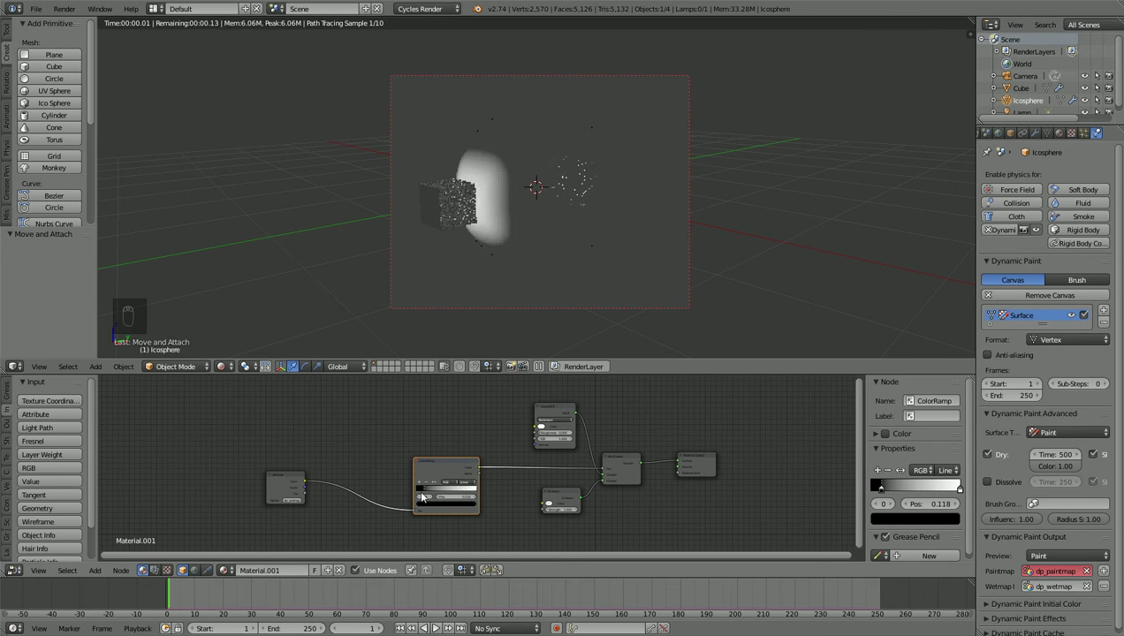
left_click(445, 468)
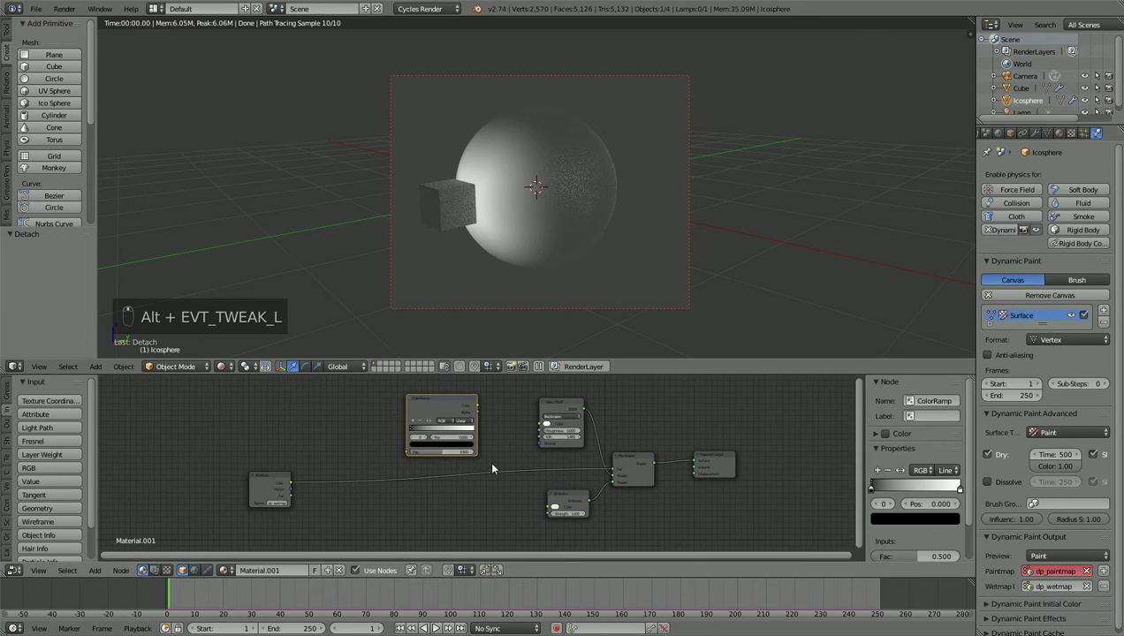
Step: Set the ColorRamp to B-Spline and multiply it with the dp_wetmap Attribute via a Math node feeding the Mix factor
left_click_drag(11, 438, 84, 443)
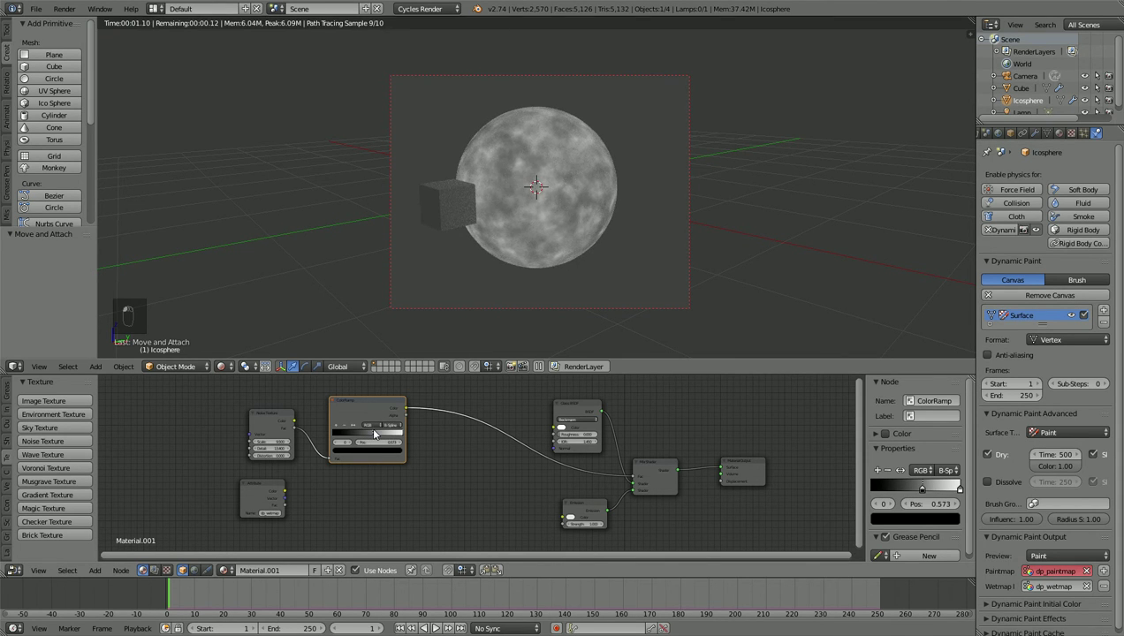
left_click_drag(447, 434, 579, 419)
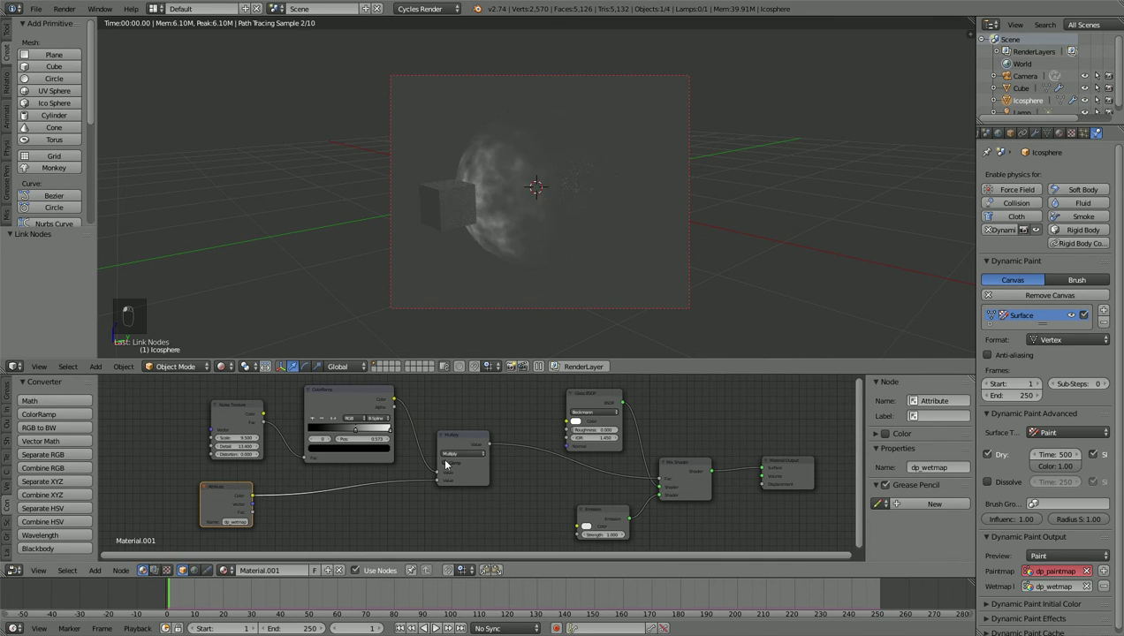
Step: Give the Emission shader a light blue colour at strength 4
left_click_drag(529, 293, 580, 420)
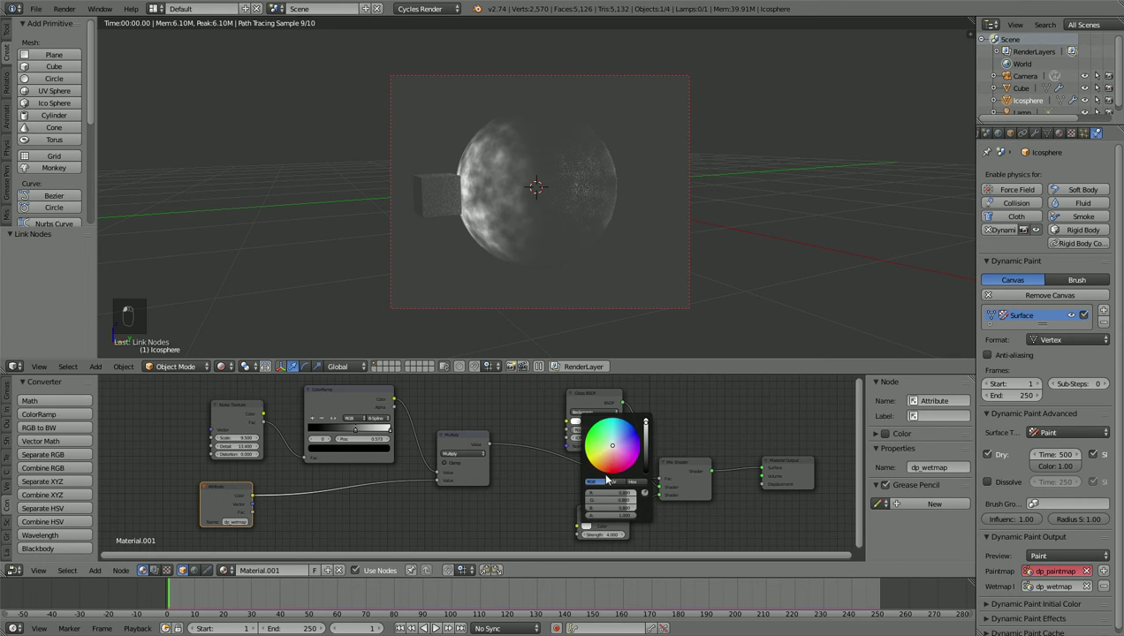
left_click_drag(512, 264, 614, 288)
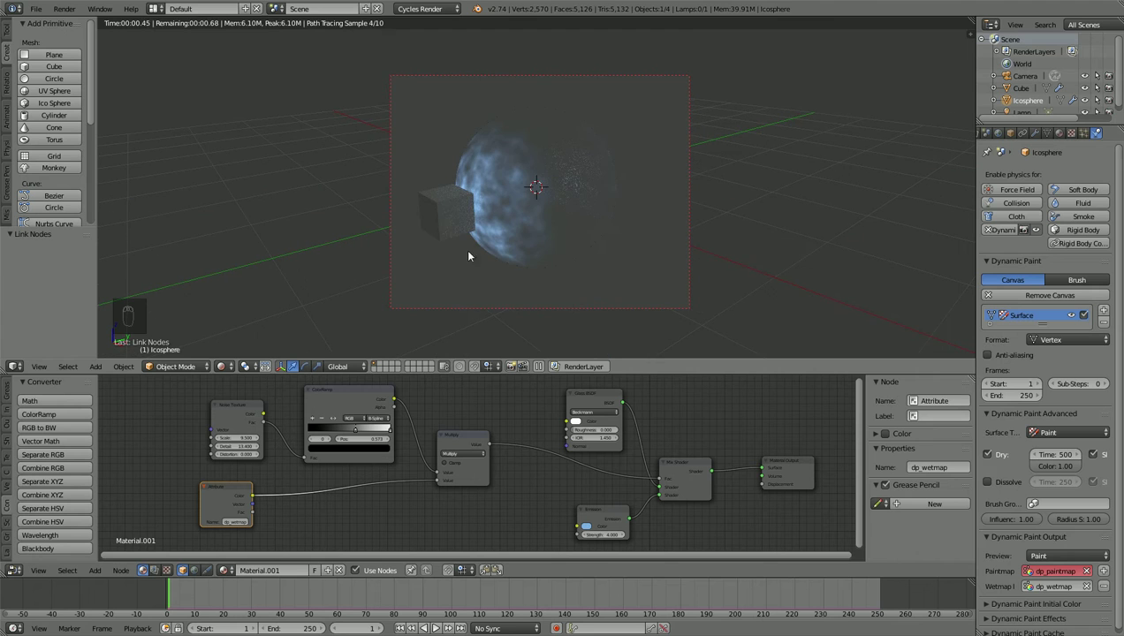
left_click_drag(445, 212, 476, 189)
Step: Move the cube to test the paint and lower the Glass BSDF IOR to 1.100
key("g")
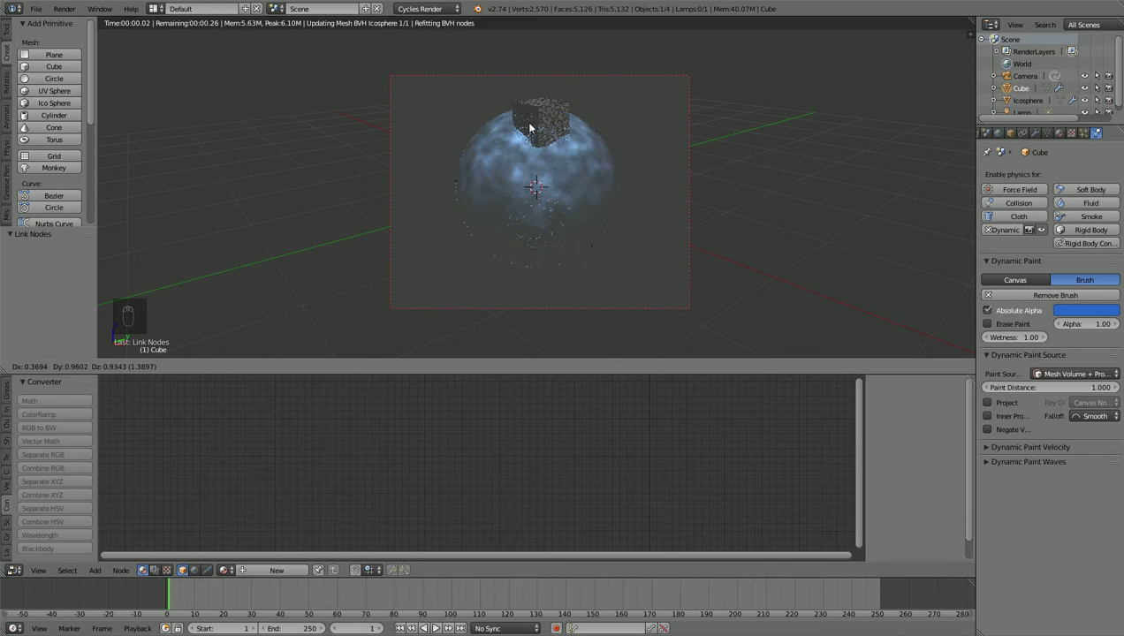
left_click_drag(539, 160, 535, 350)
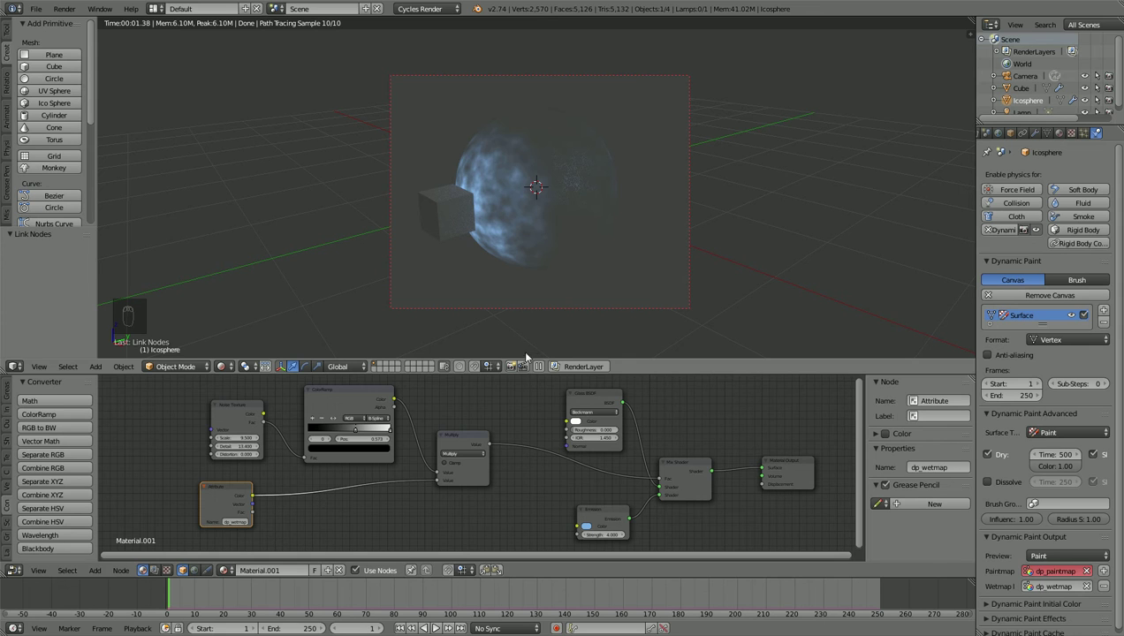
left_click(567, 479)
left_click(560, 414)
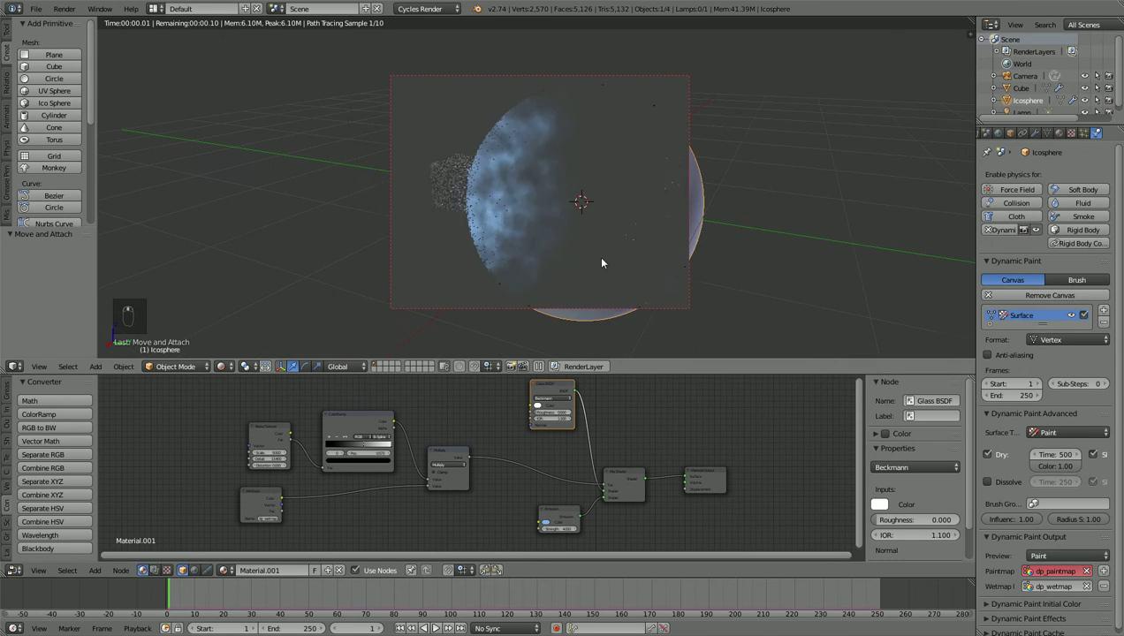
Step: Add a Math node set to Add to the icosphere material
key("z")
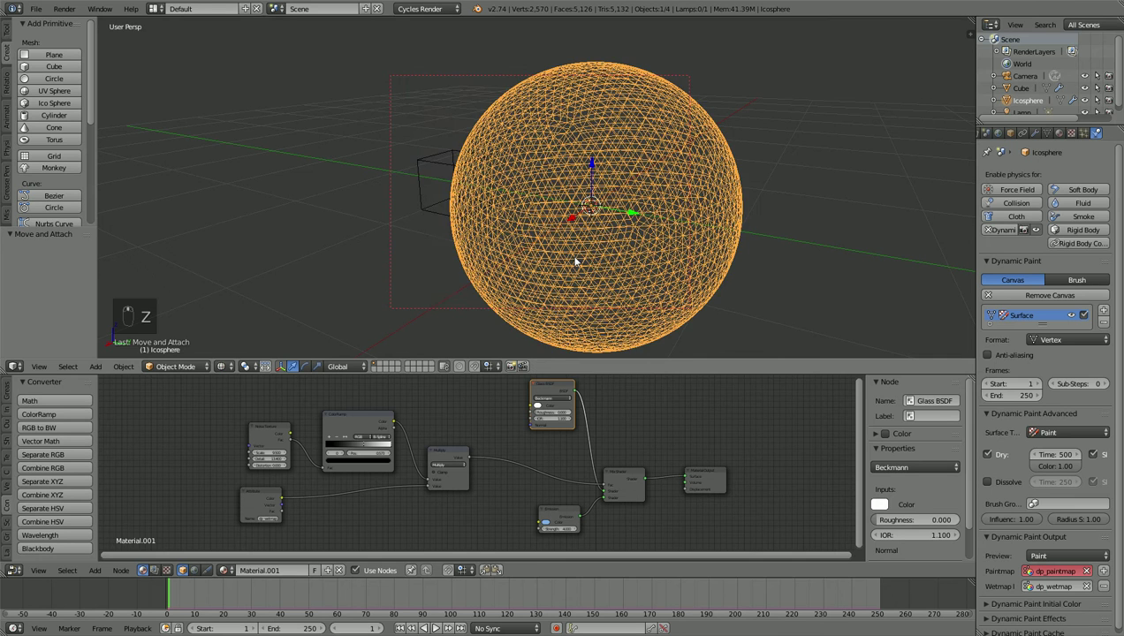
key("z")
middle_click(559, 419)
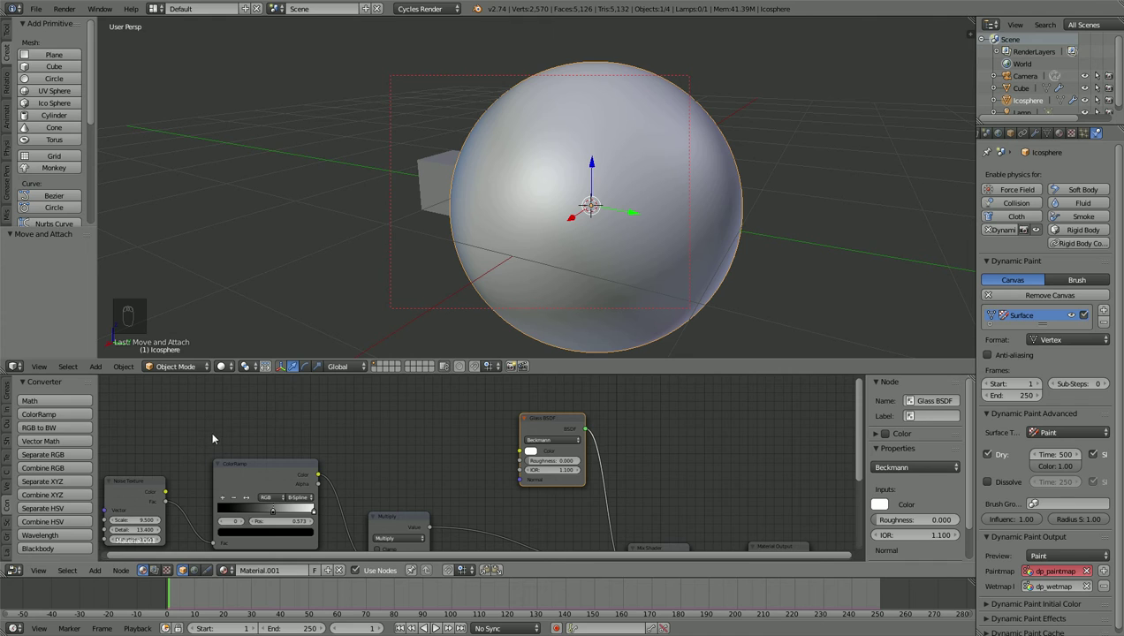
left_click_drag(53, 403, 398, 469)
left_click_drag(496, 470, 416, 431)
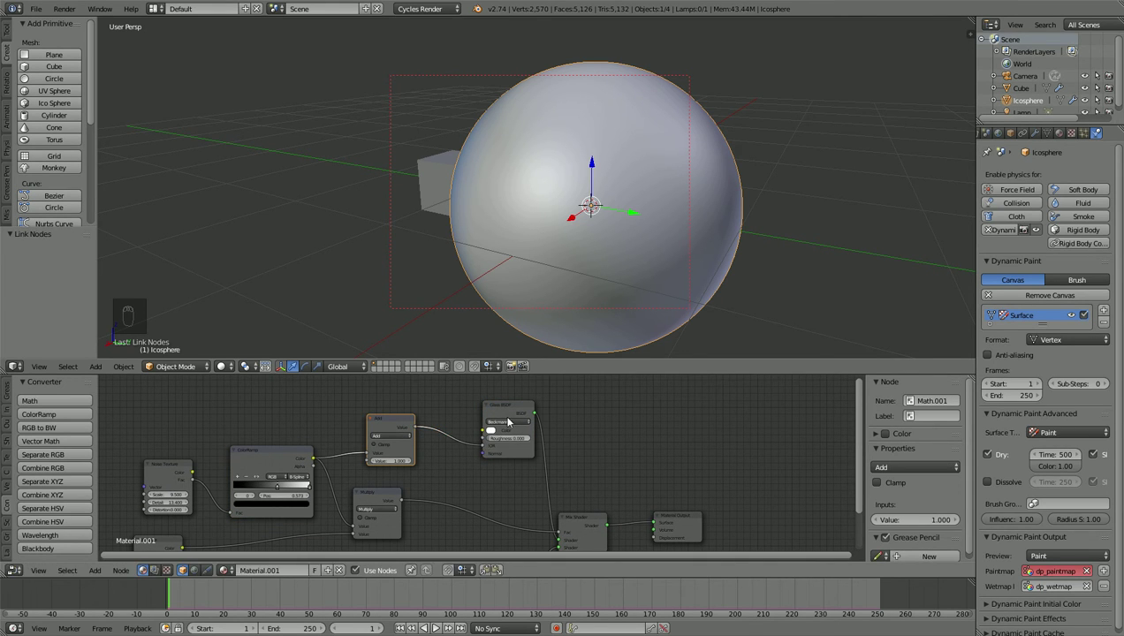
key("a")
key("b")
key("g")
Step: Wire the multiply chain into the Add node and its output into the Glass BSDF, placing it beside the shader
left_click_drag(235, 365, 621, 264)
middle_click(564, 246)
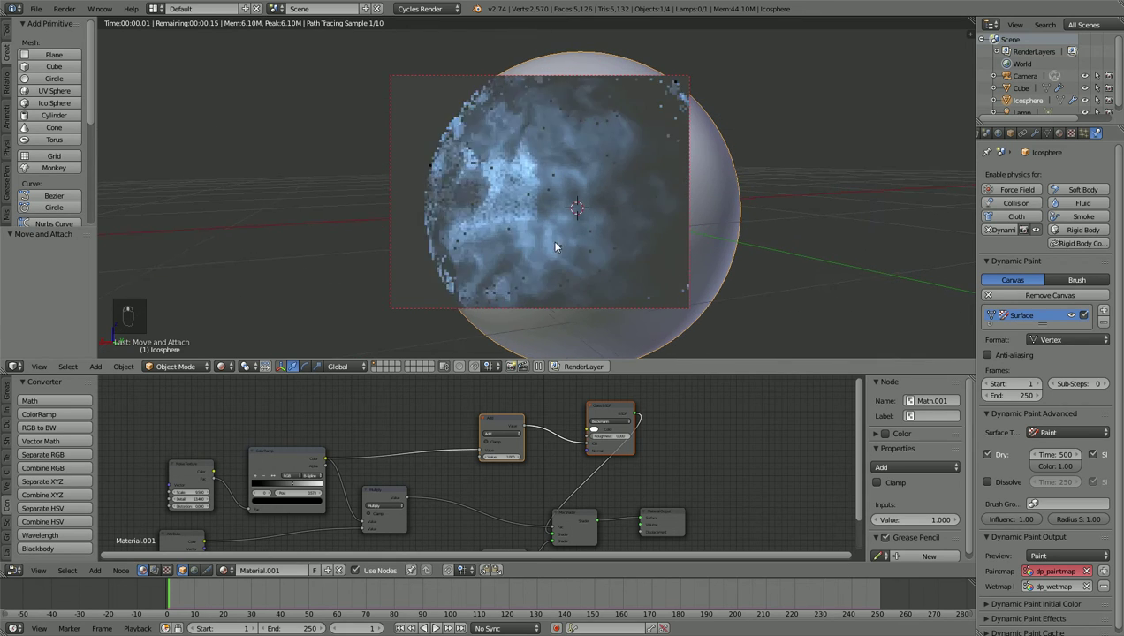
left_click_drag(604, 410, 559, 329)
left_click_drag(565, 300, 450, 417)
left_click(449, 417)
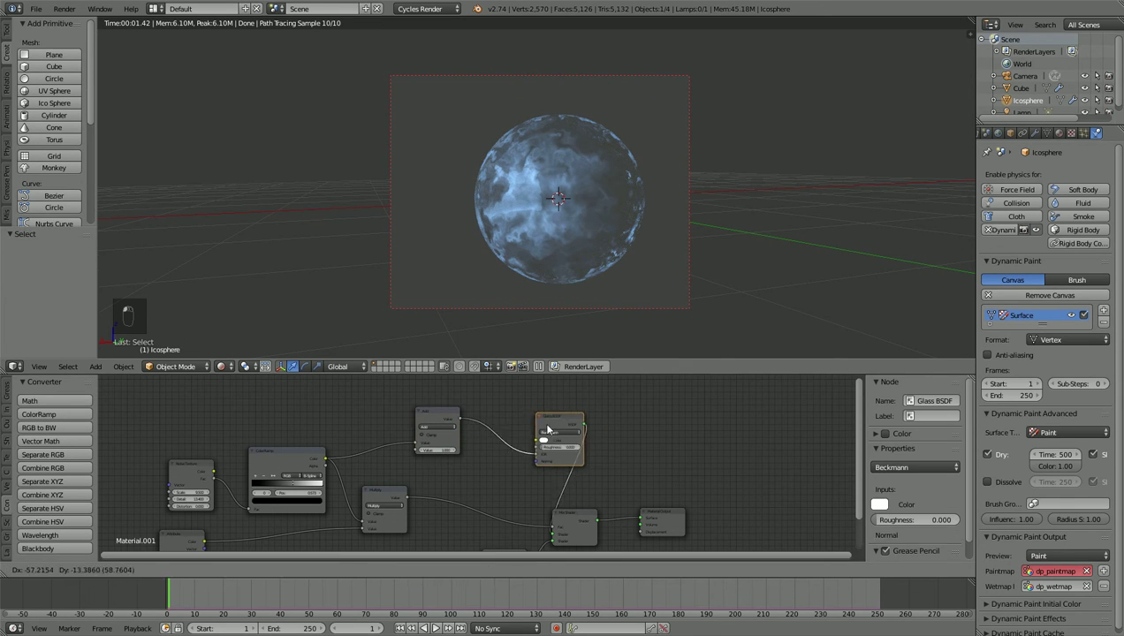
left_click(220, 547)
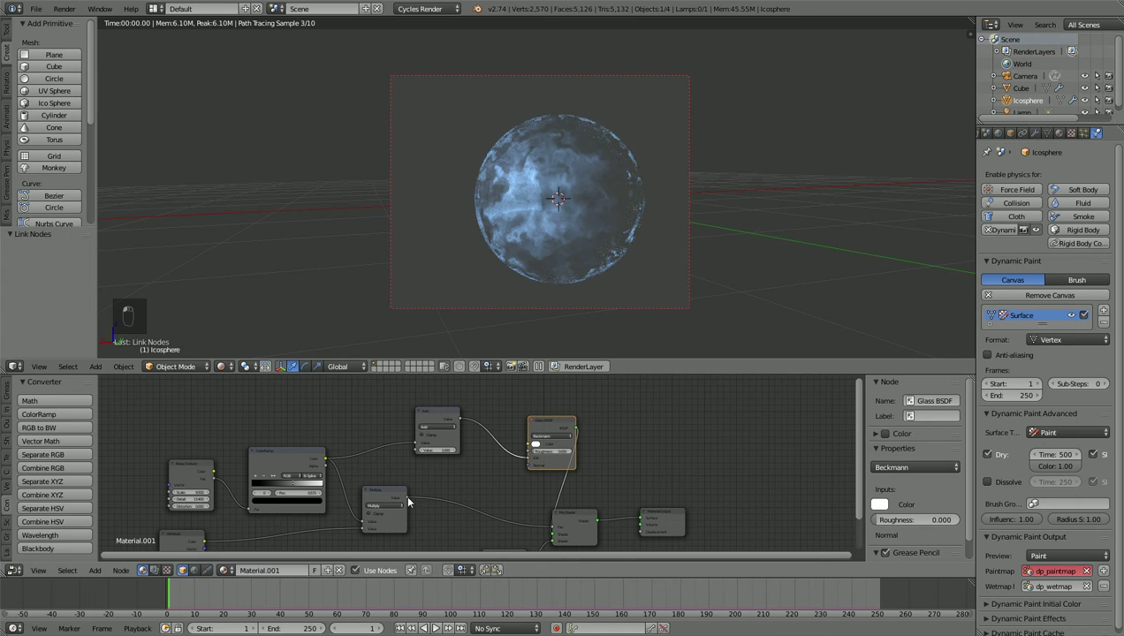
left_click(454, 423)
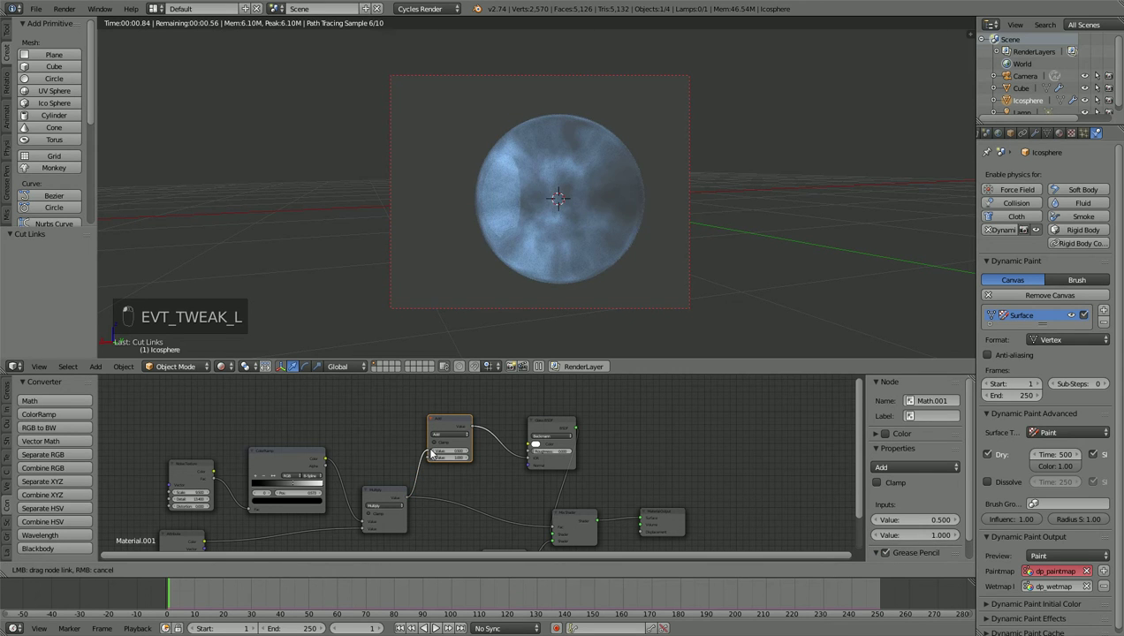
left_click_drag(537, 304, 542, 283)
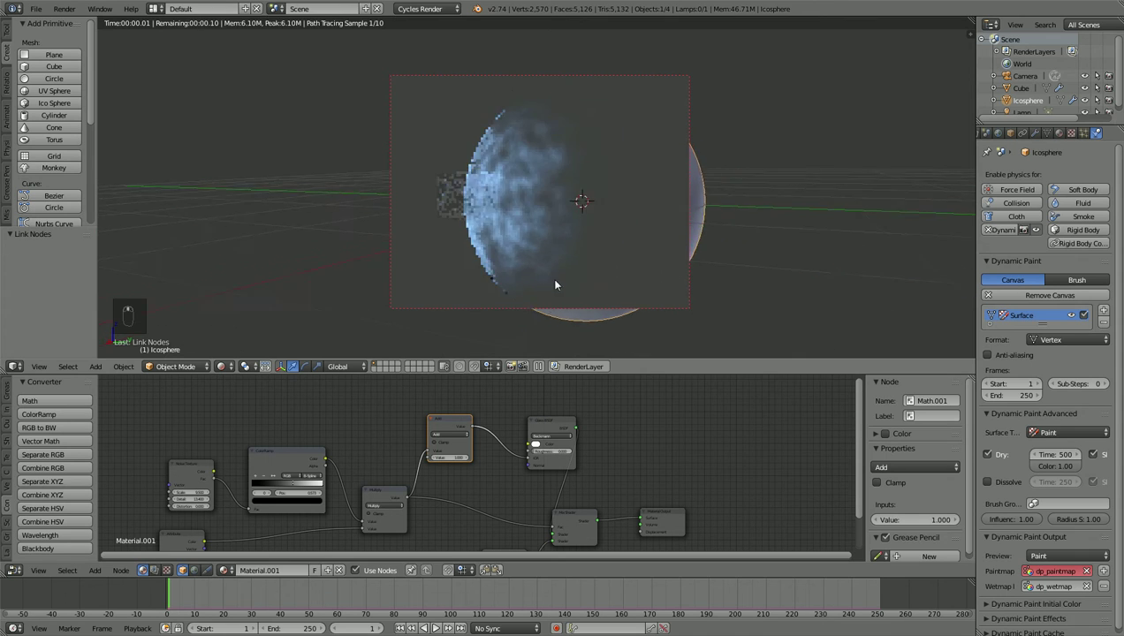
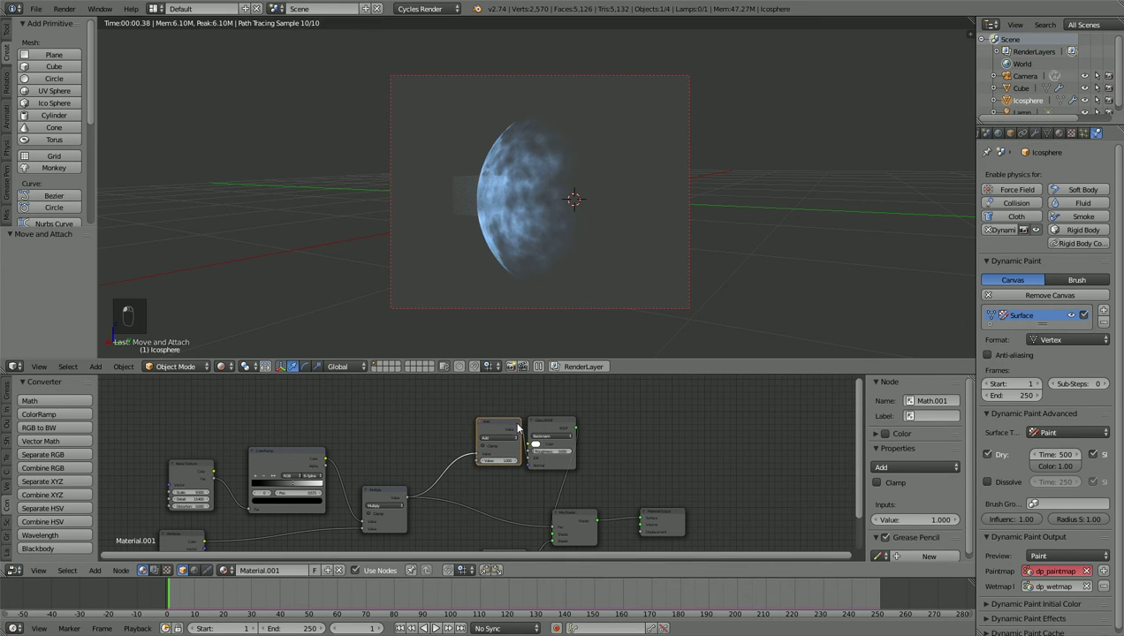
Step: Duplicate the math node as a Multiply by 7.800 feeding the Add node for a much stronger blue glow
key("a")
left_click(511, 417)
key("b")
key("g")
left_click_drag(581, 418, 476, 414)
key("shift+d")
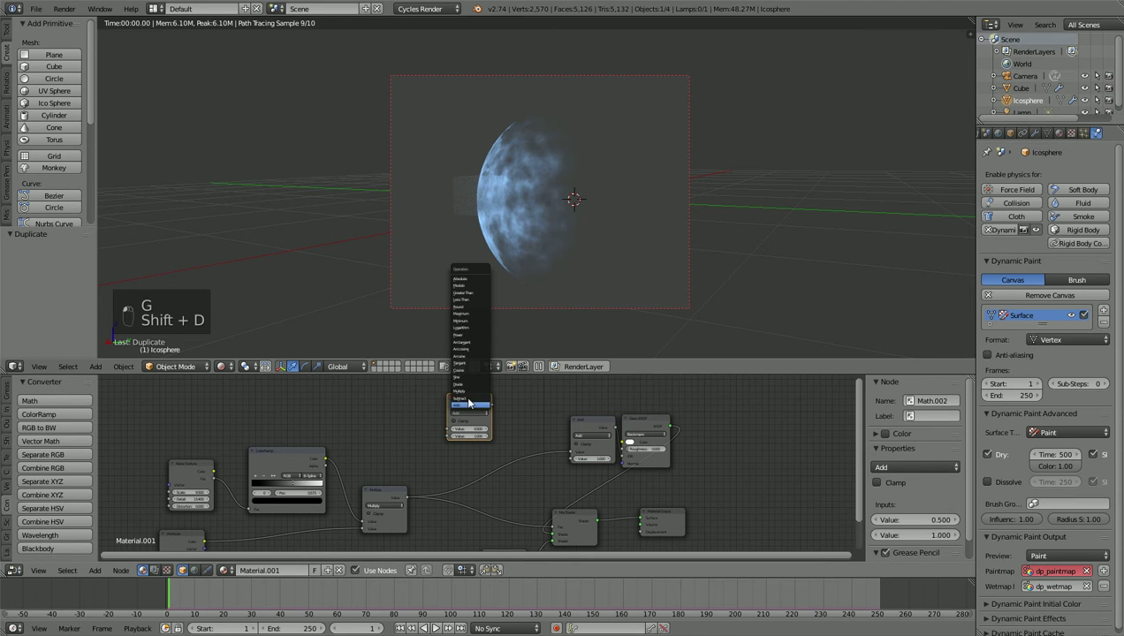
left_click(513, 433)
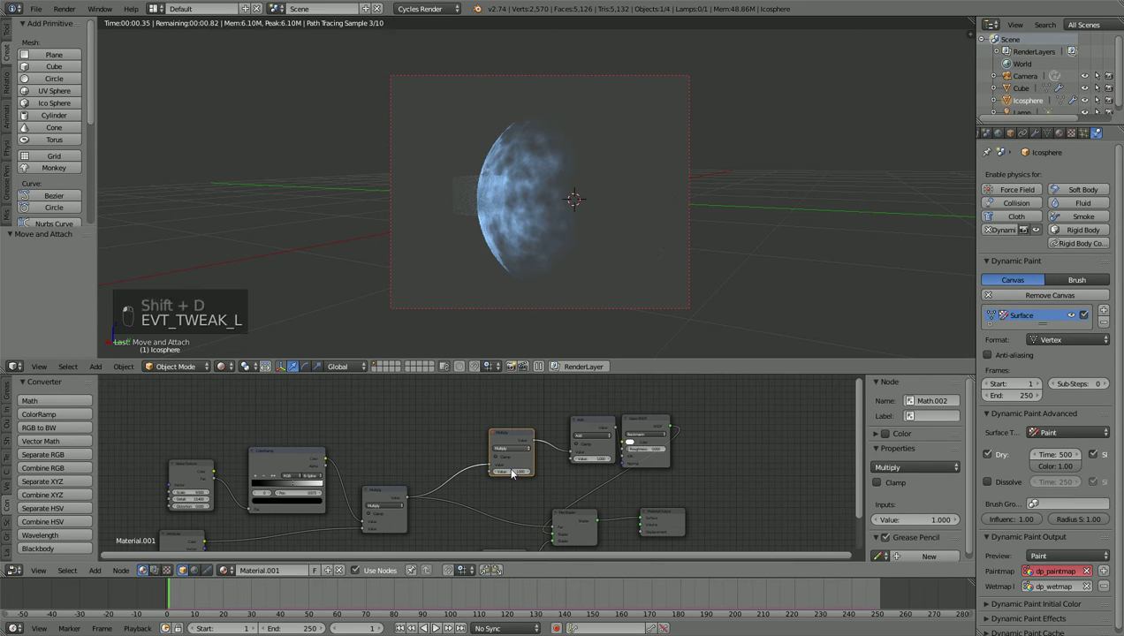
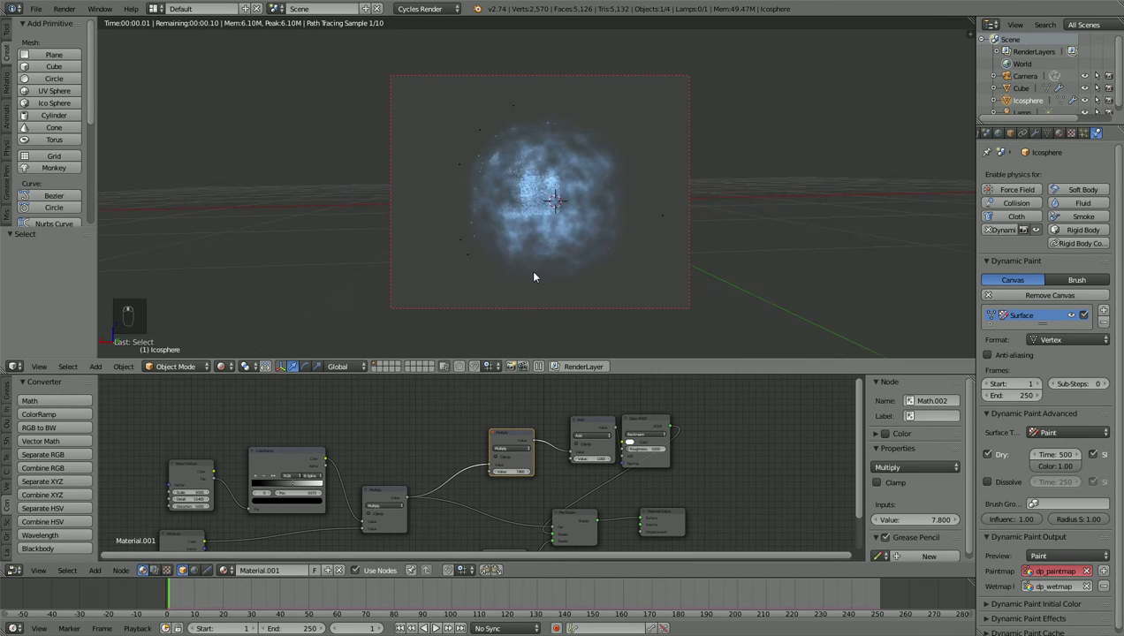
left_click_drag(372, 271, 417, 287)
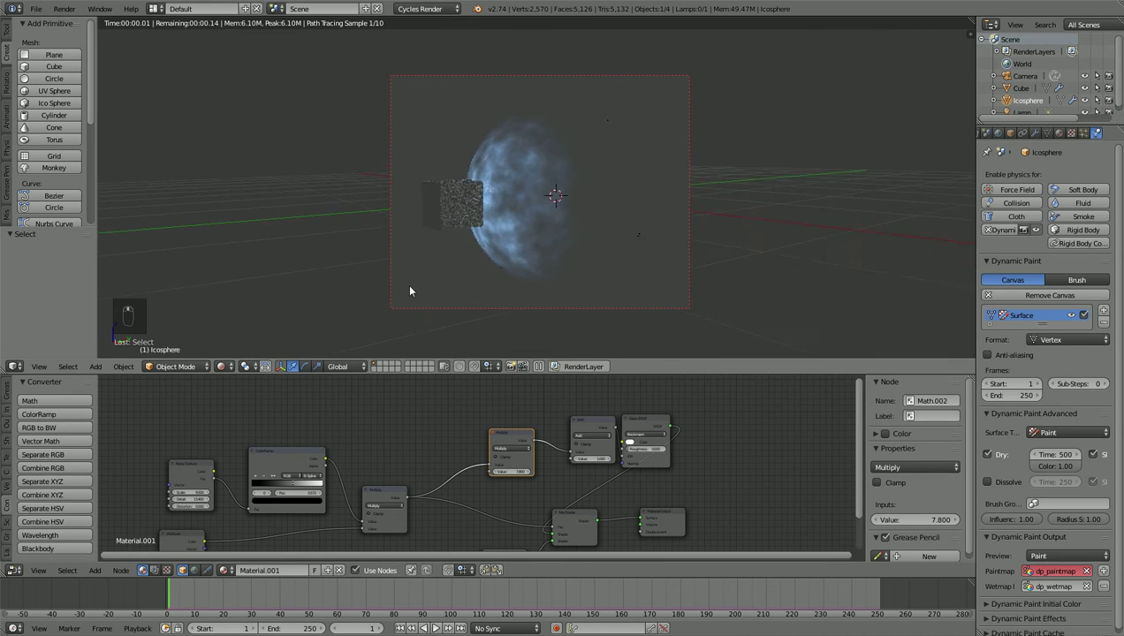
Step: Delete the brush cube and add a plane rotated half around its vertical axis beside the icosphere
key("z")
key("z")
key("Delete")
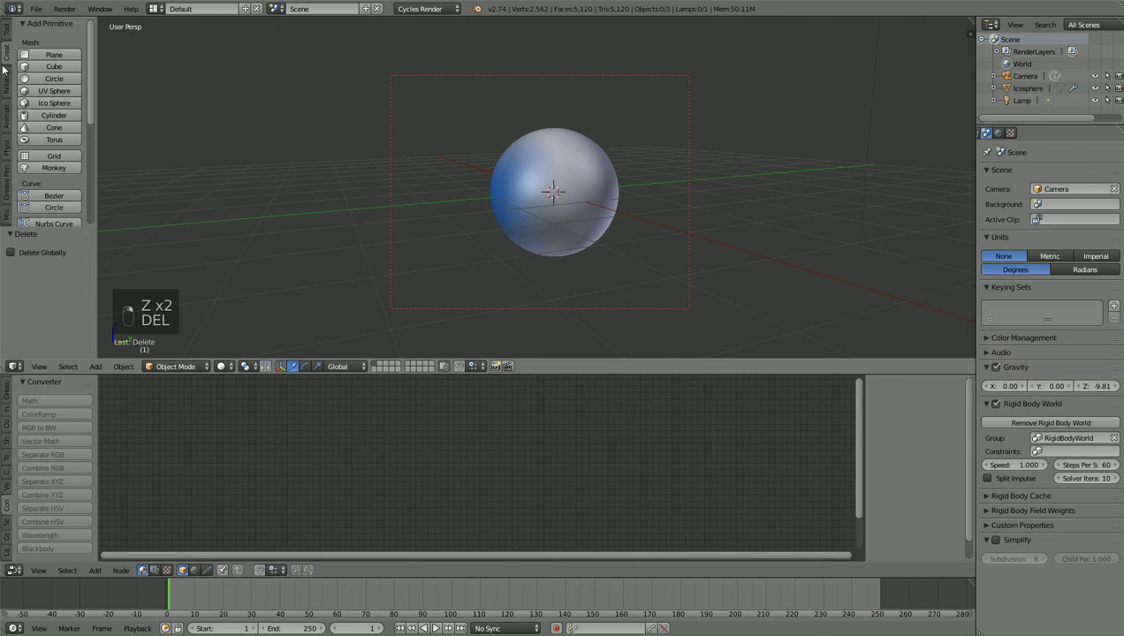
key("r")
key("z")
key("r")
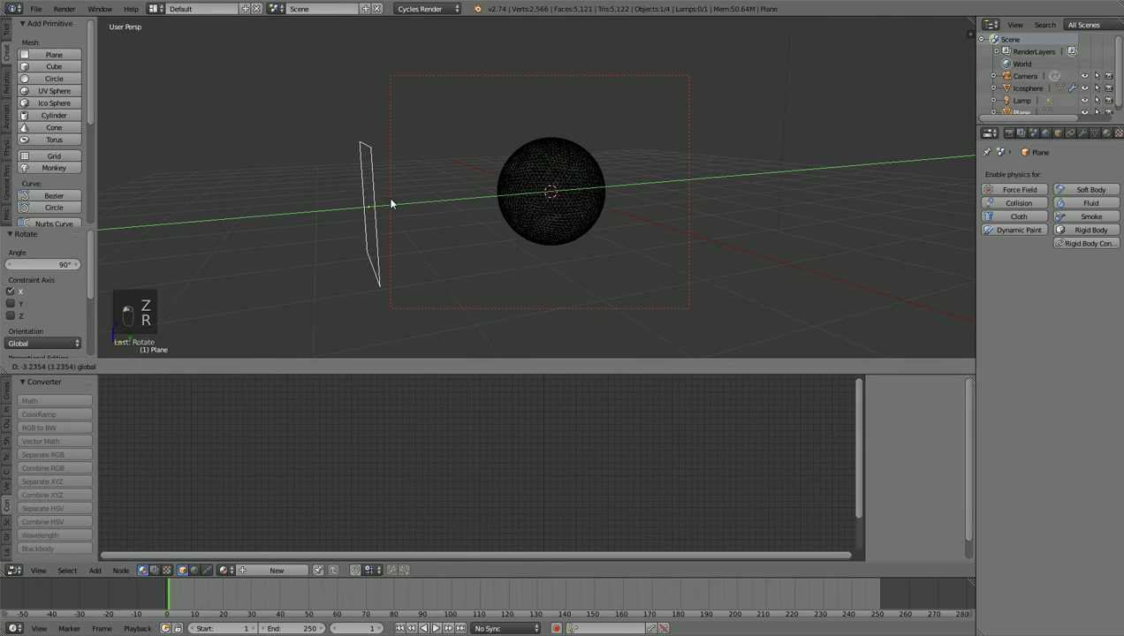
left_click(401, 204)
key("r")
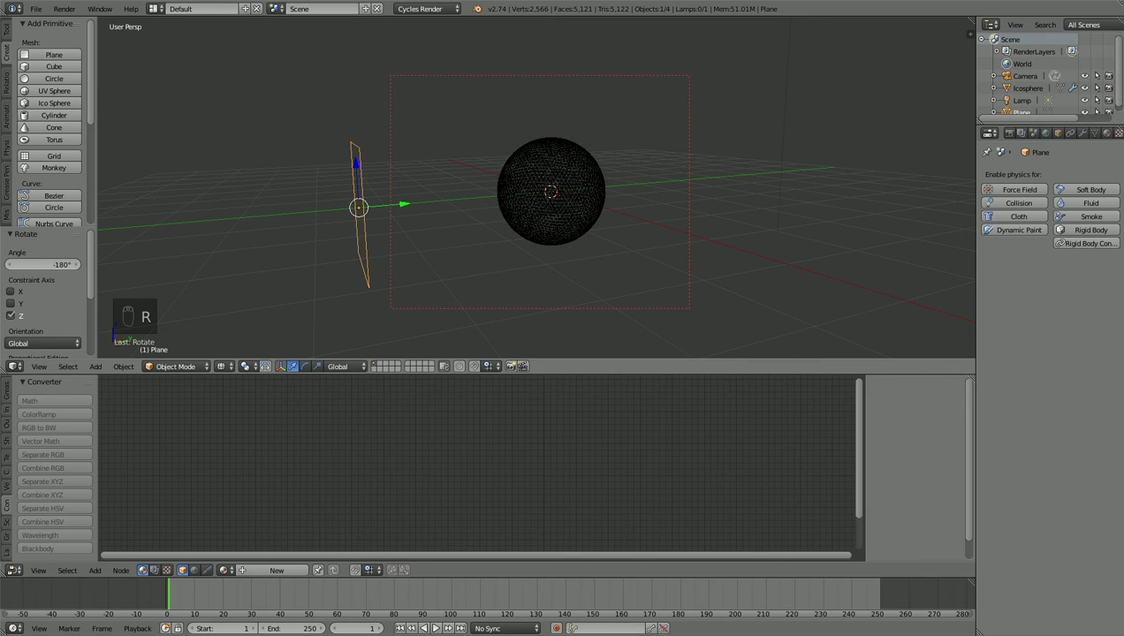
Step: Scale the plane small, give it a particle system of 10 particles with normal velocity 10, and move it along Y
left_click_drag(1076, 135, 504, 241)
key("s")
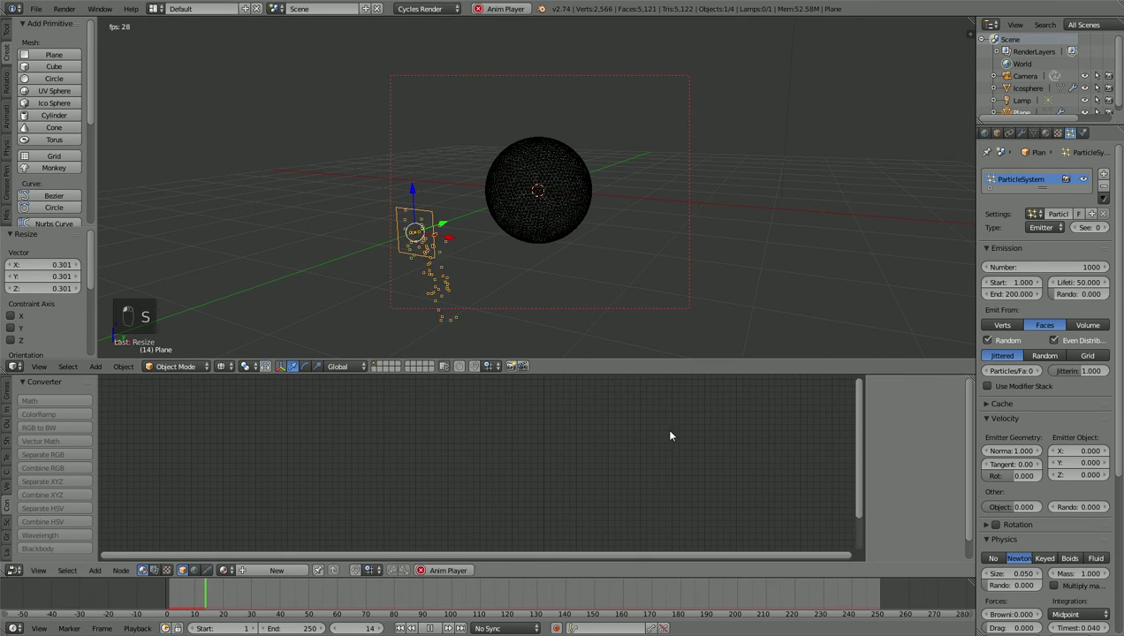
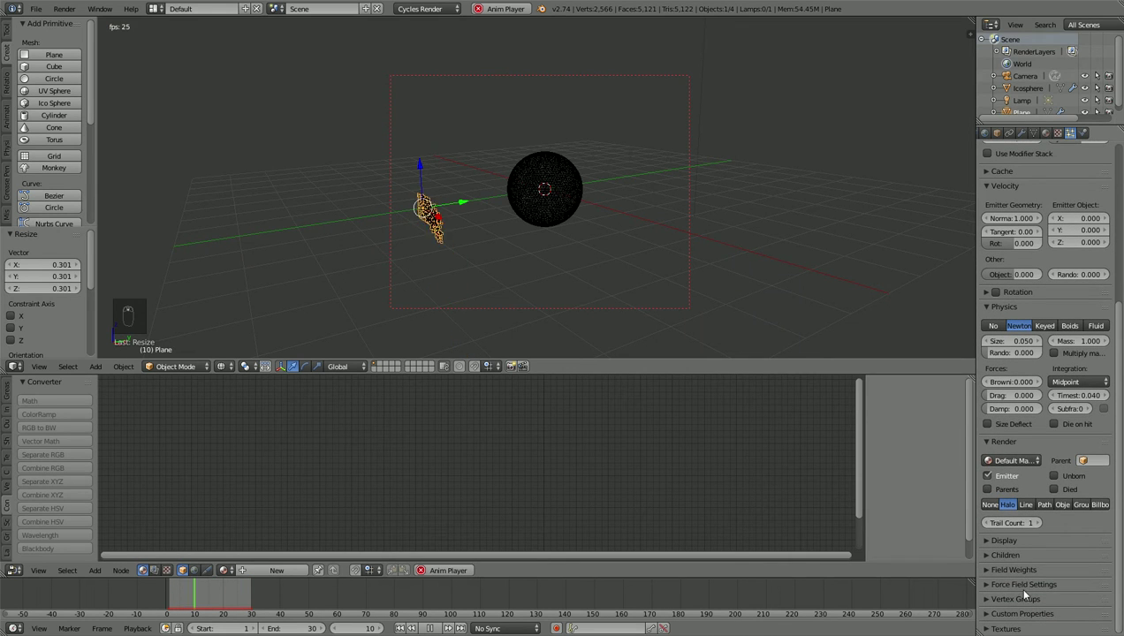
left_click_drag(1027, 576, 712, 309)
left_click_drag(712, 310, 1039, 199)
left_click_drag(1039, 199, 1053, 207)
left_click_drag(1053, 206, 528, 207)
key("0")
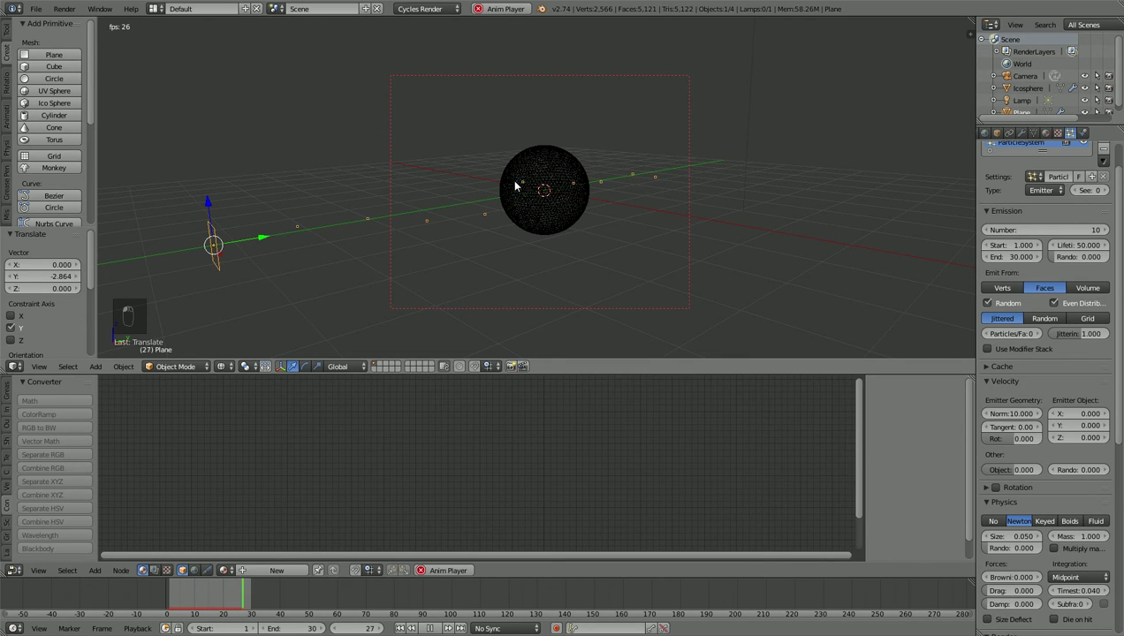
Step: Give the Icosphere Collision physics with Kill Particles enabled
left_click_drag(560, 195, 970, 142)
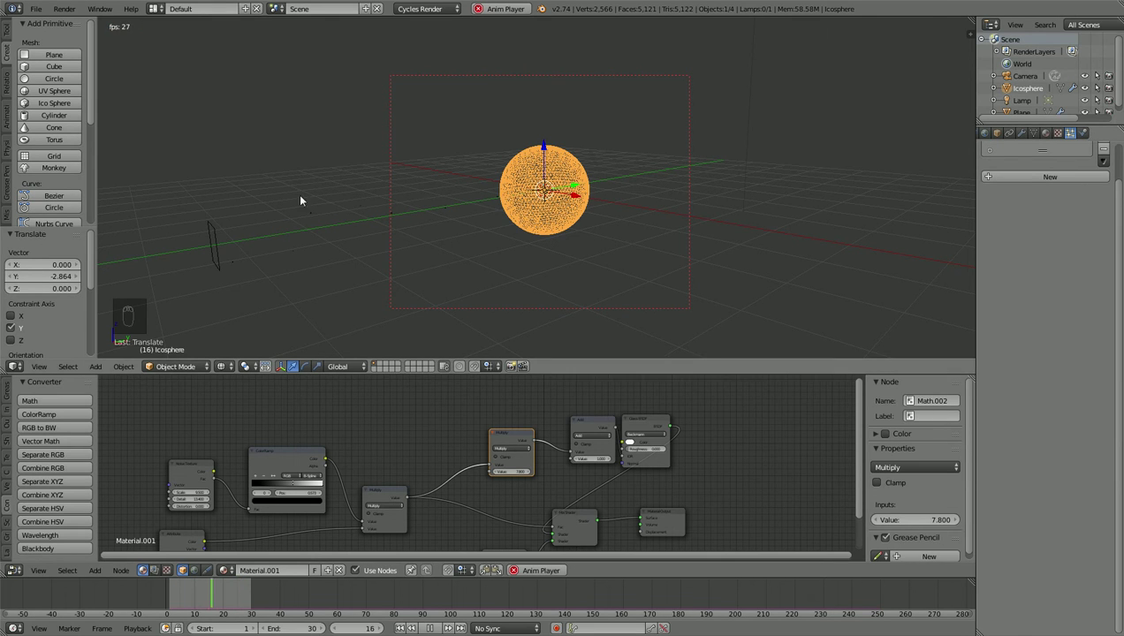
left_click_drag(216, 235, 1048, 363)
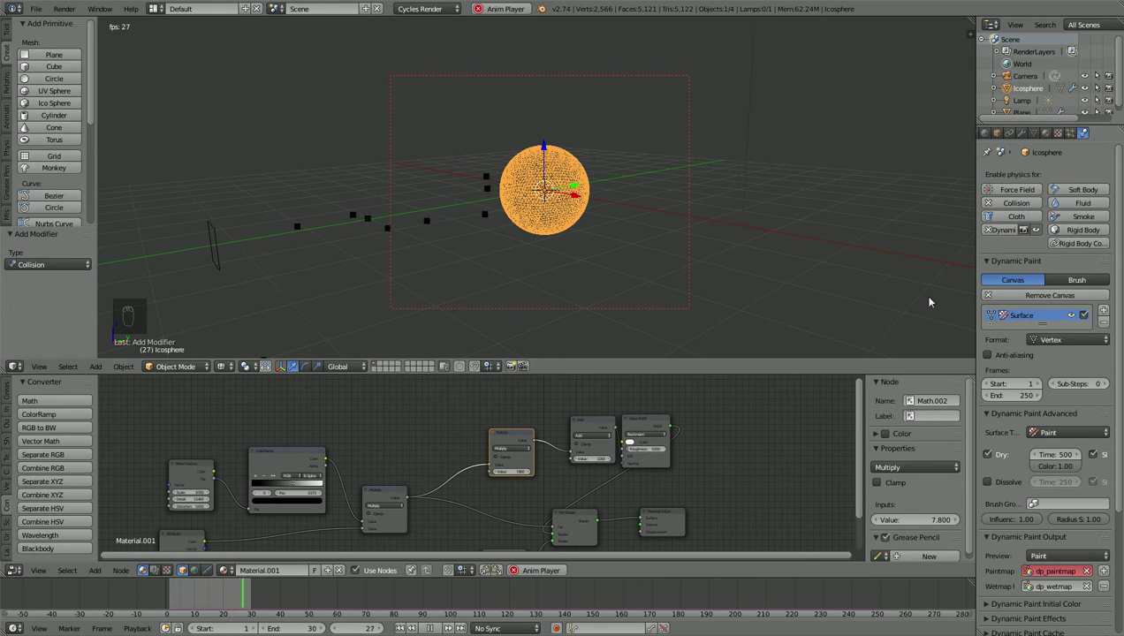
left_click_drag(1070, 493, 545, 210)
Step: Make the Plane a Dynamic Paint brush with Paint Source set to Particle System
key("z")
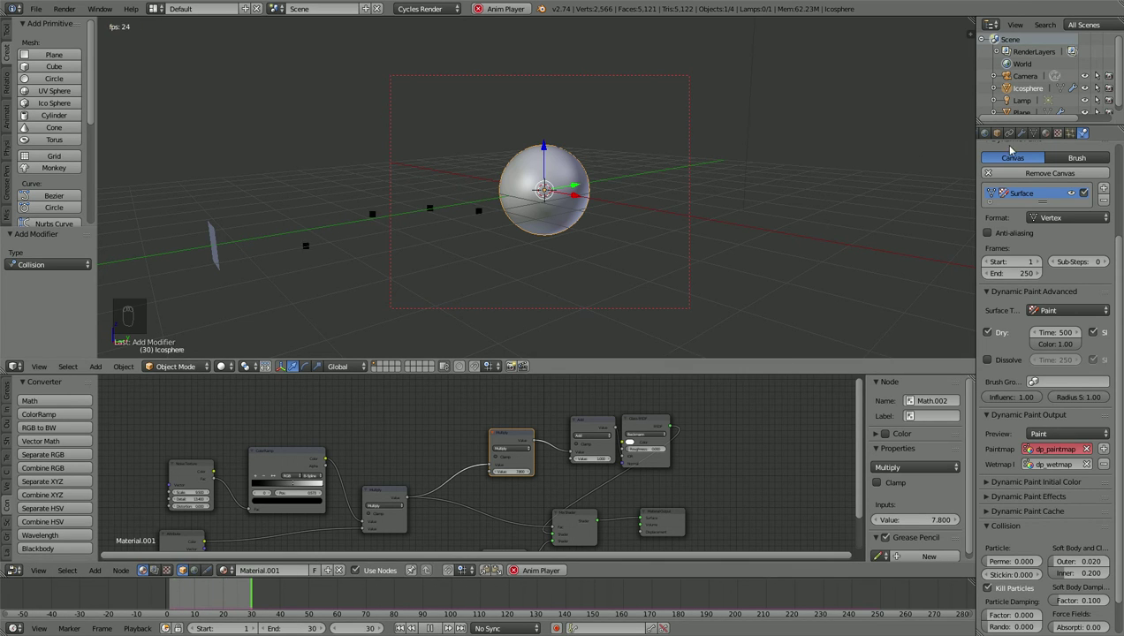
left_click_drag(207, 239, 1069, 179)
left_click_drag(1032, 234, 1067, 295)
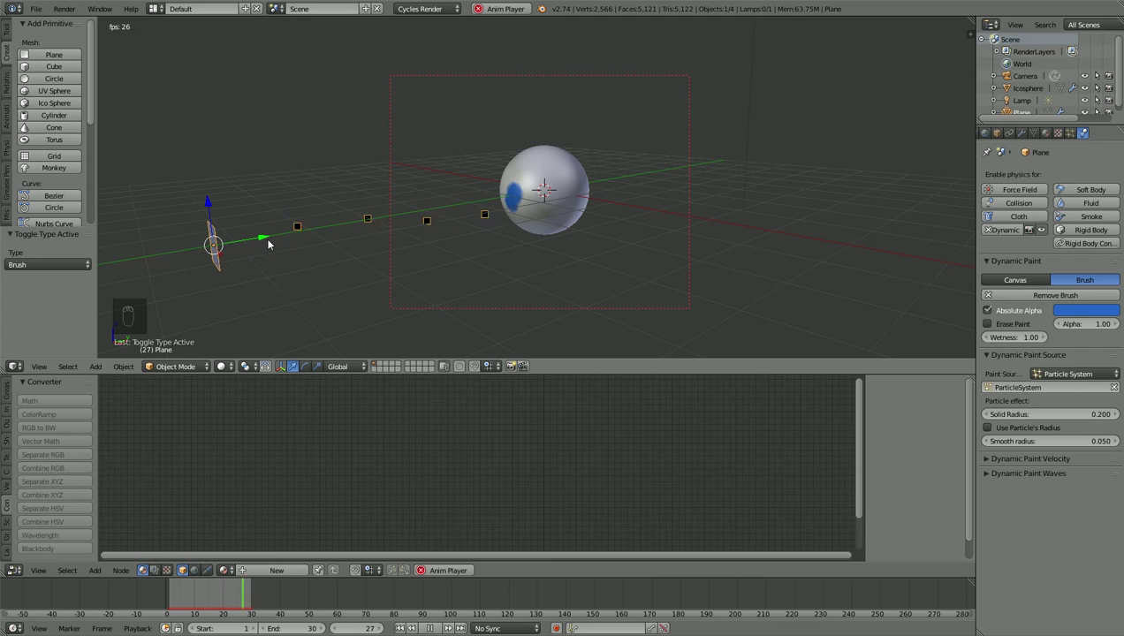
Step: Set the plane's particles to Random velocity 2, End frame 100 and Number 20
middle_click(483, 212)
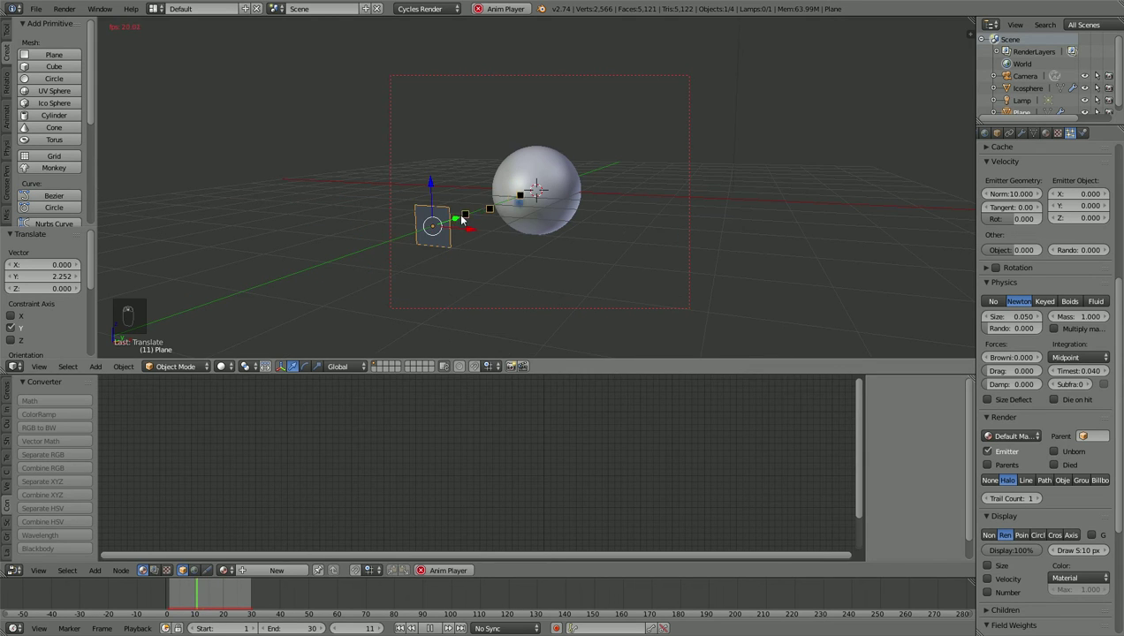
middle_click(447, 226)
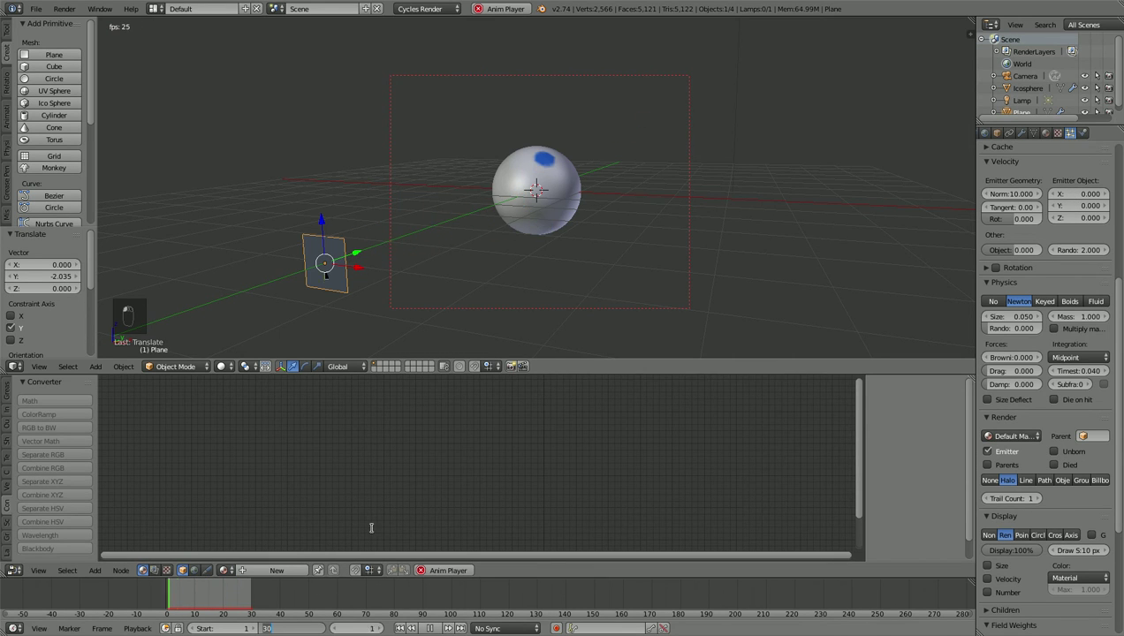
key("0")
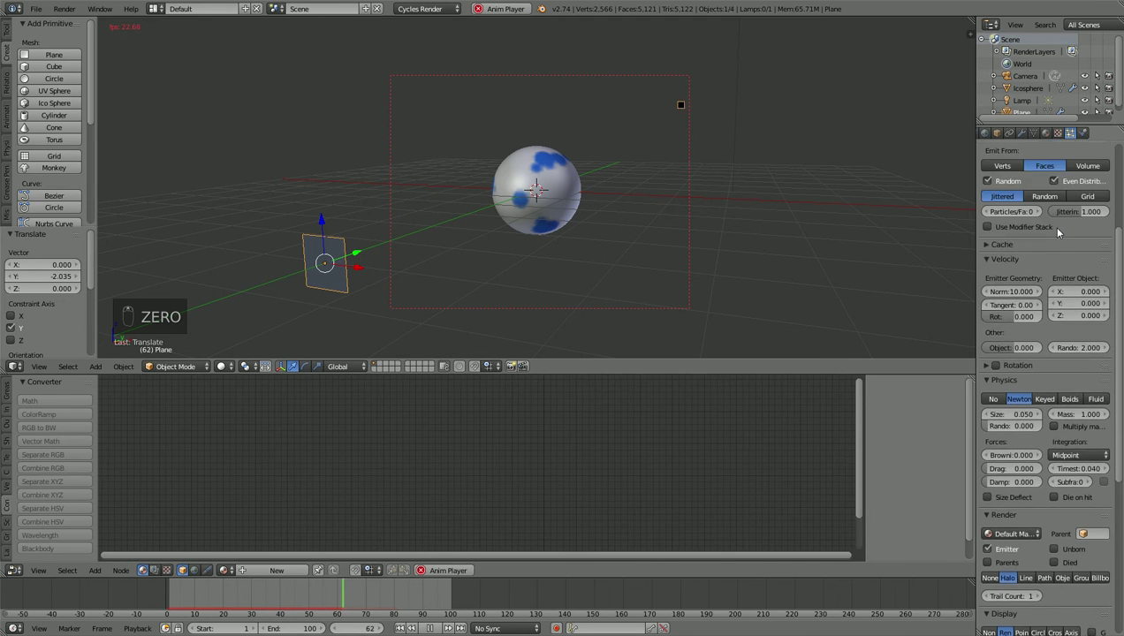
Step: Replay the animation and check the scattered blue spots in the Cycles rendered preview
key("KP_0")
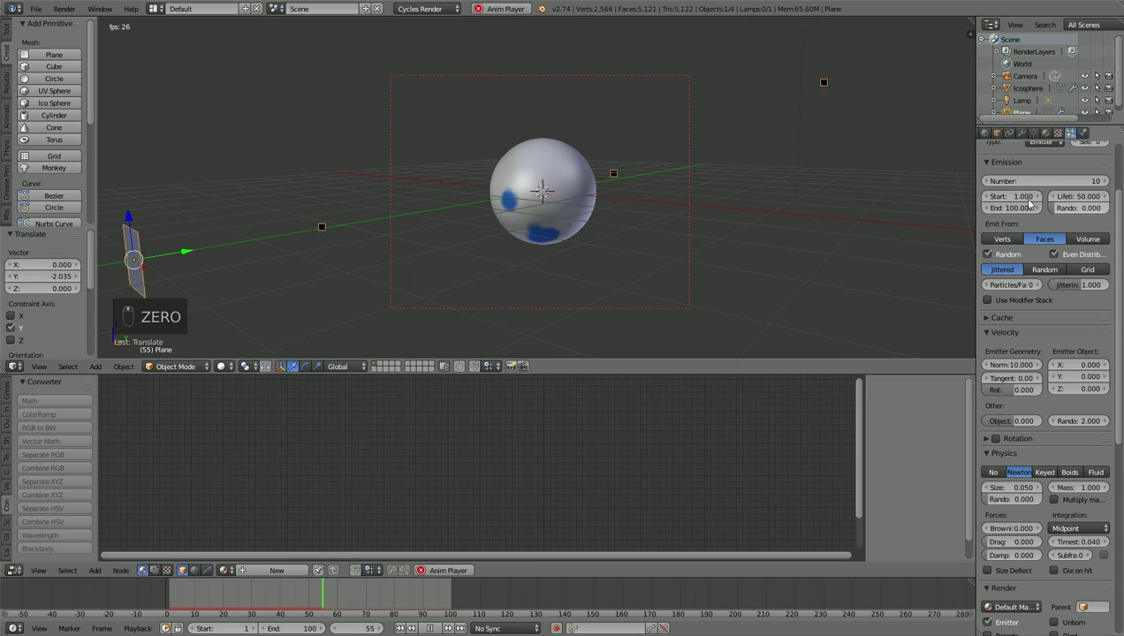
key("KP_0")
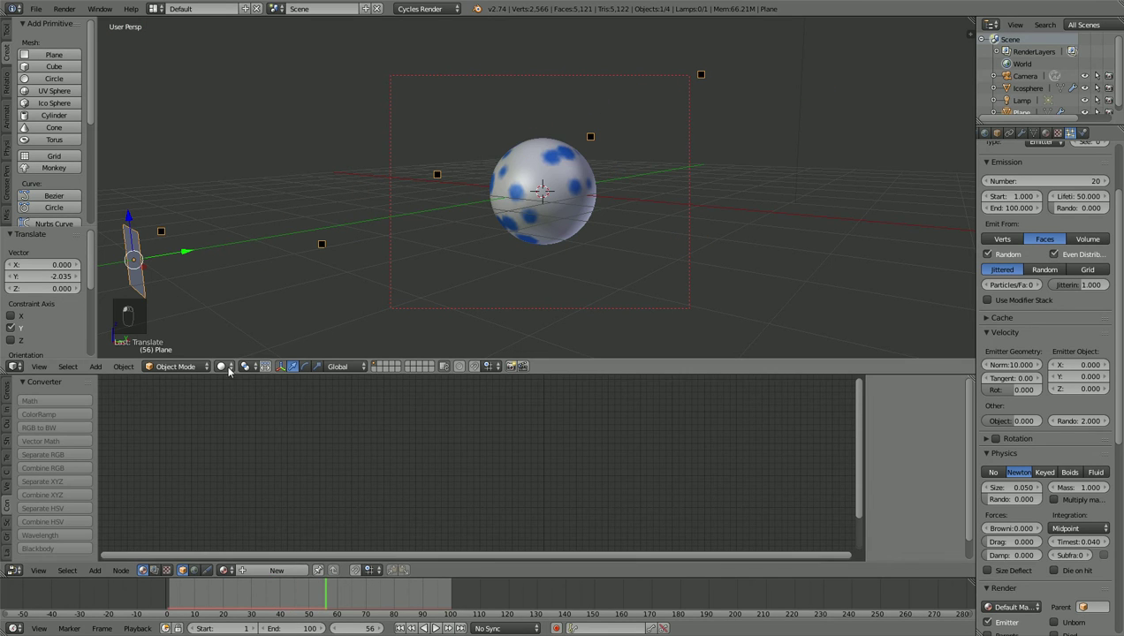
middle_click(532, 277)
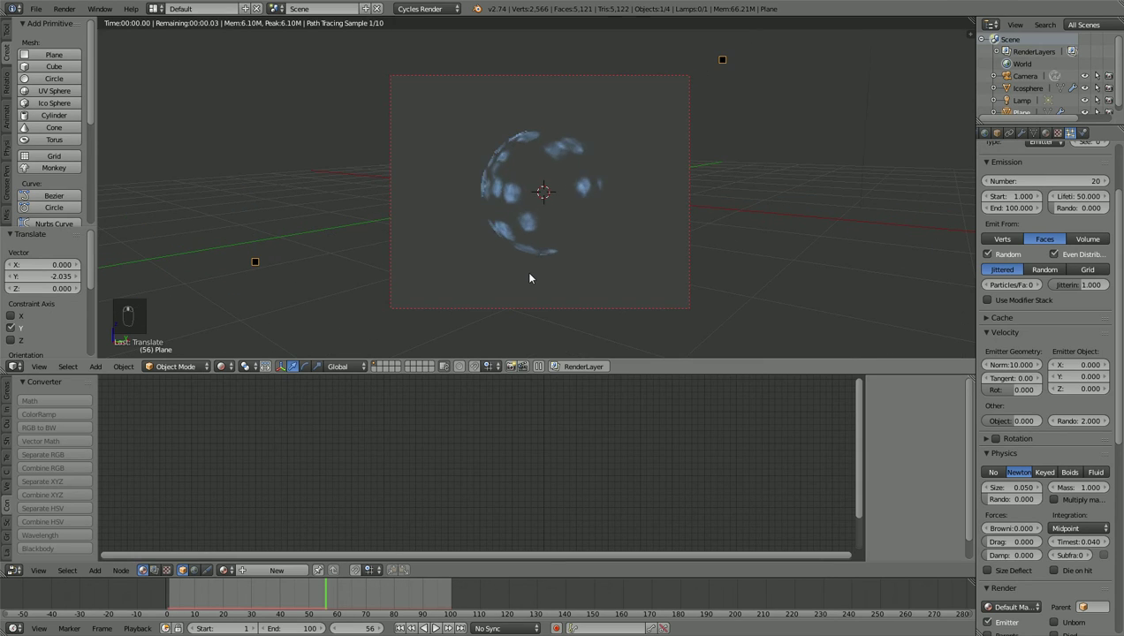
key("z")
key("z")
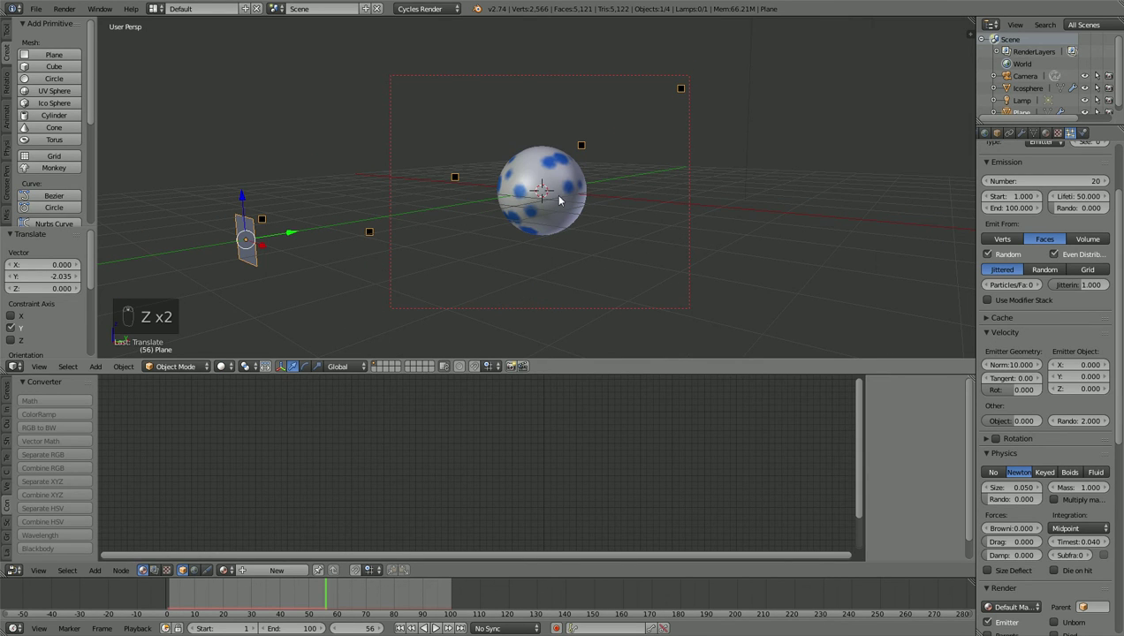
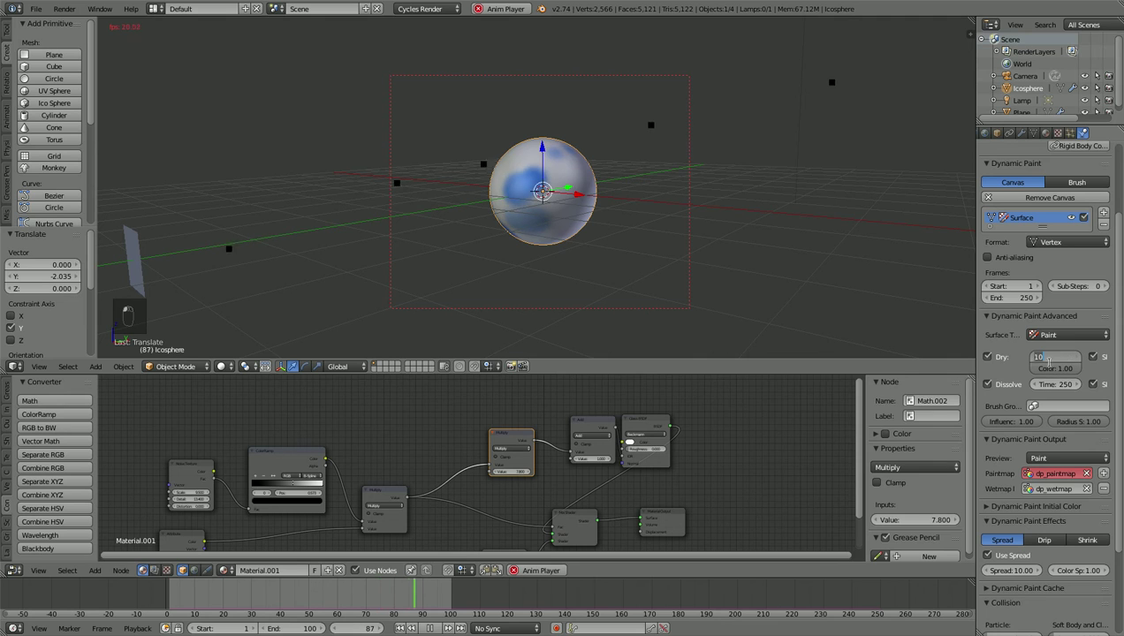
Step: Return to frame 1 and add a new mesh plane, Plane.001, at the scene origin
key("0")
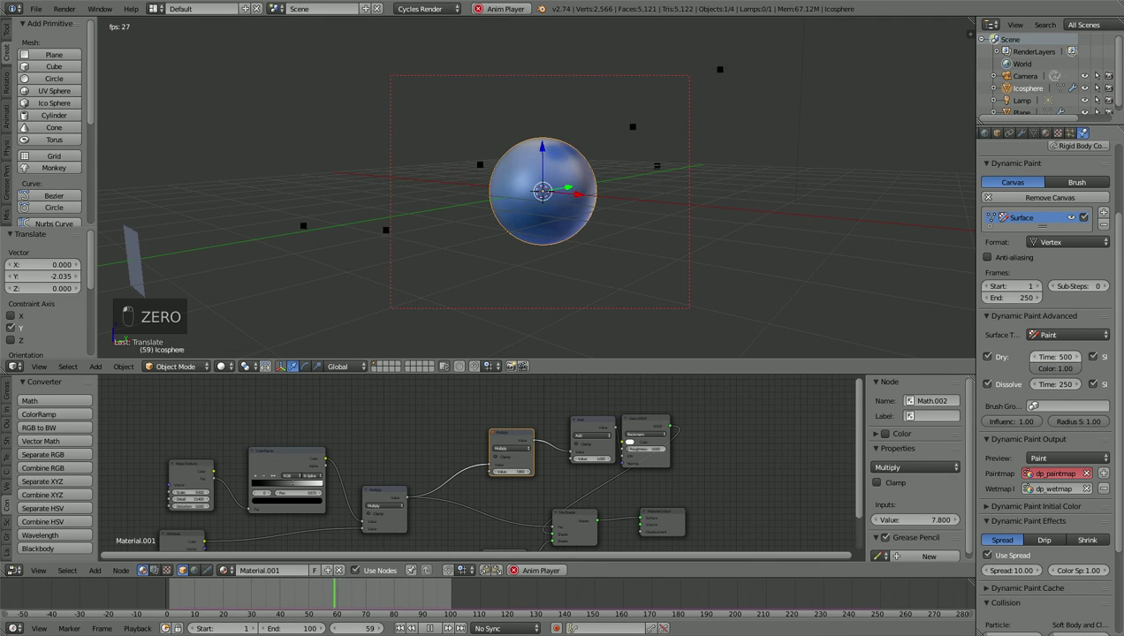
key("0")
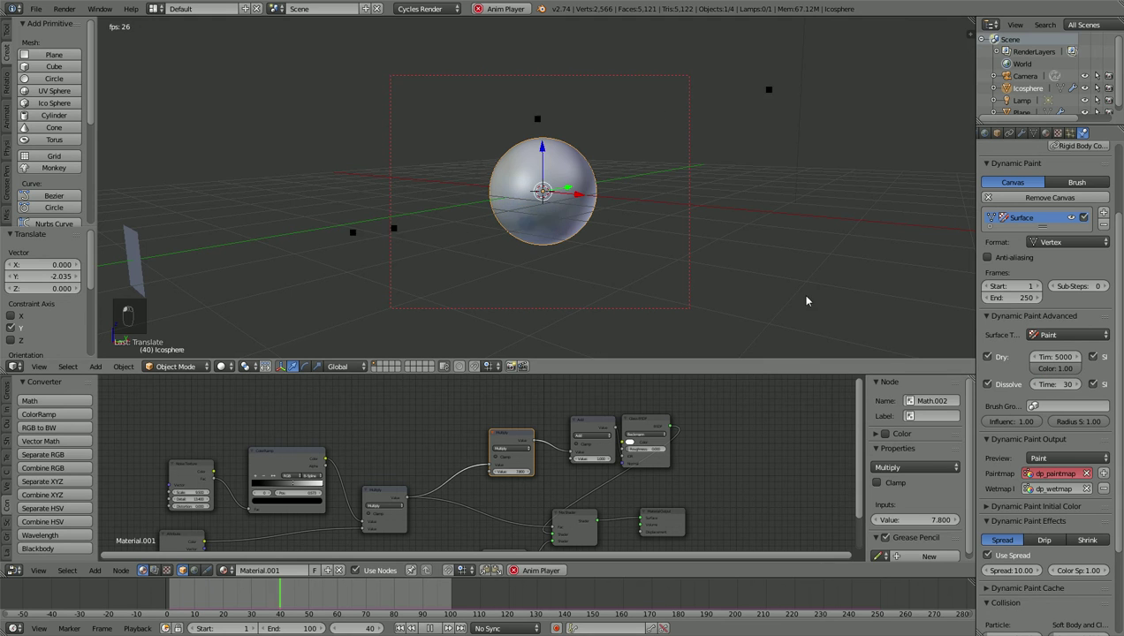
left_click_drag(751, 282, 201, 186)
left_click_drag(201, 186, 1084, 129)
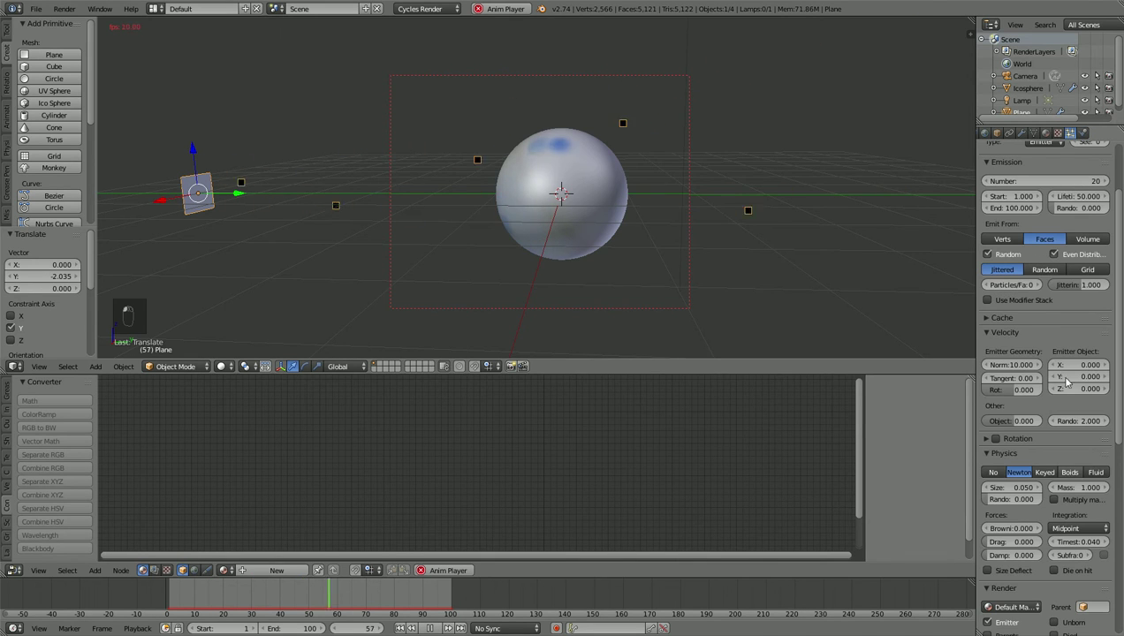
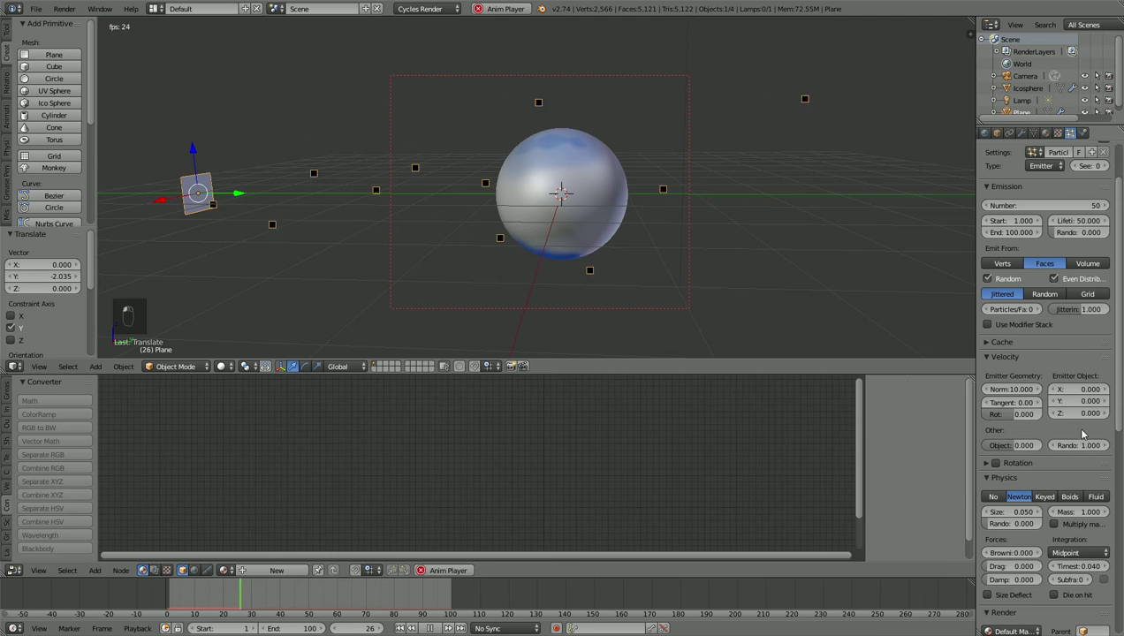
Step: Check the new plane under the icosphere in the rendered preview, then solid shading
left_click_drag(648, 278, 596, 253)
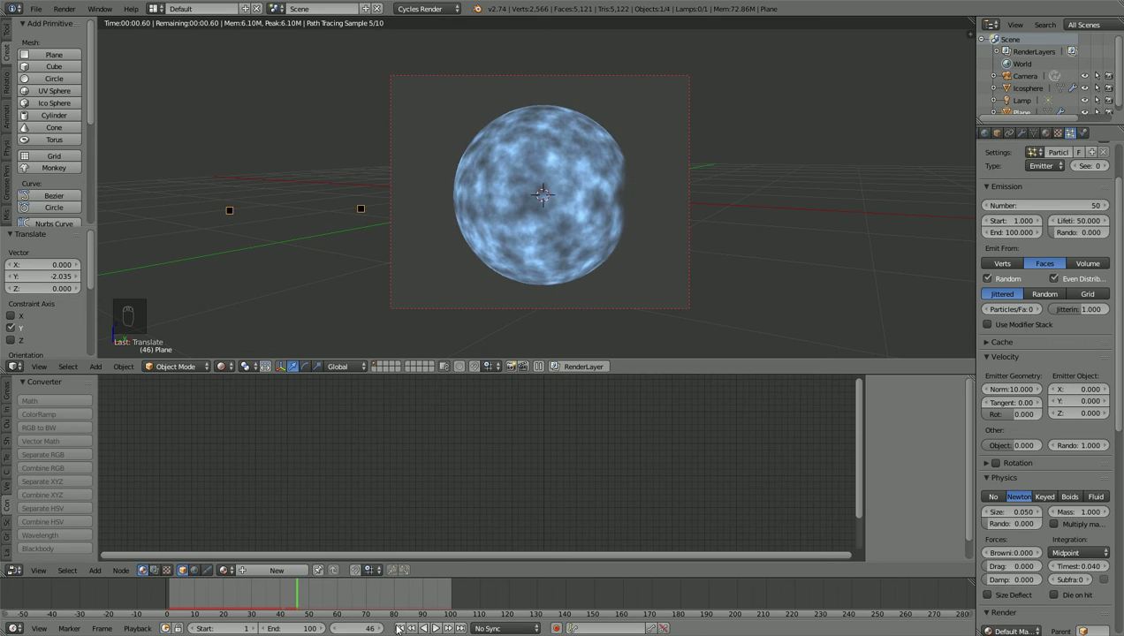
key("z")
key("z")
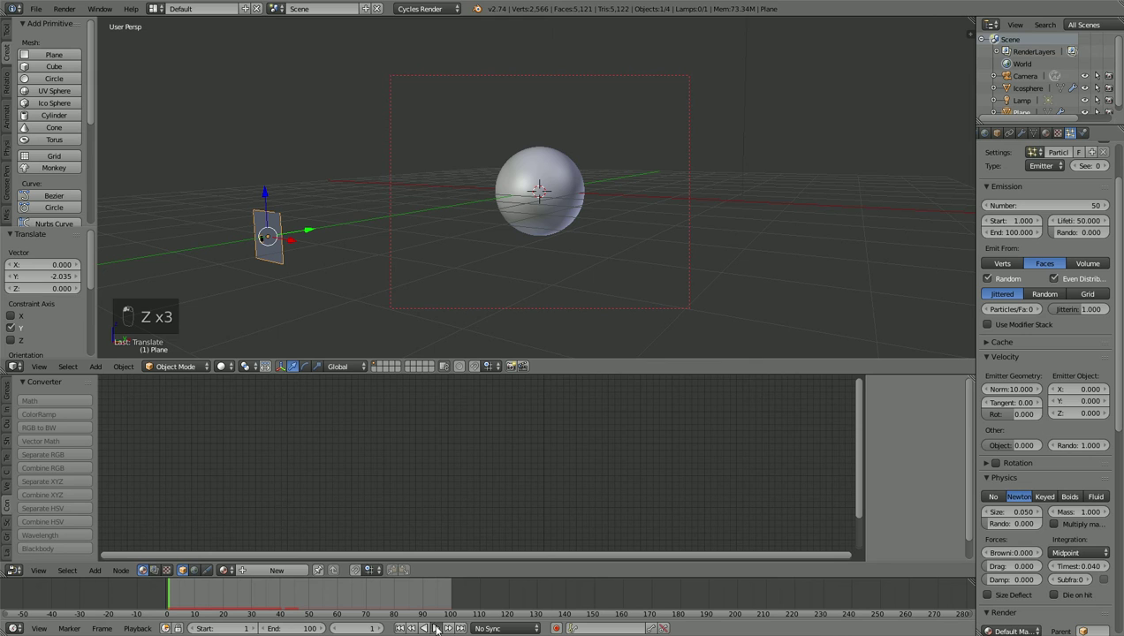
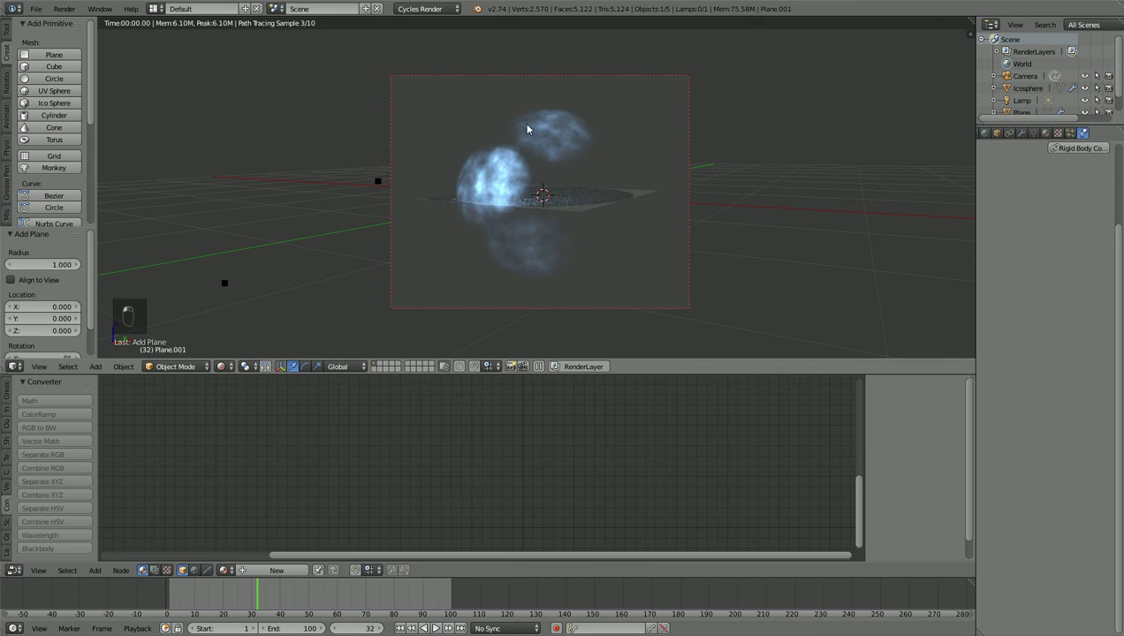
Step: Scale the new plane up into a wide ground floor and move it down on Z under the icosphere
key("g")
key("s")
key("g")
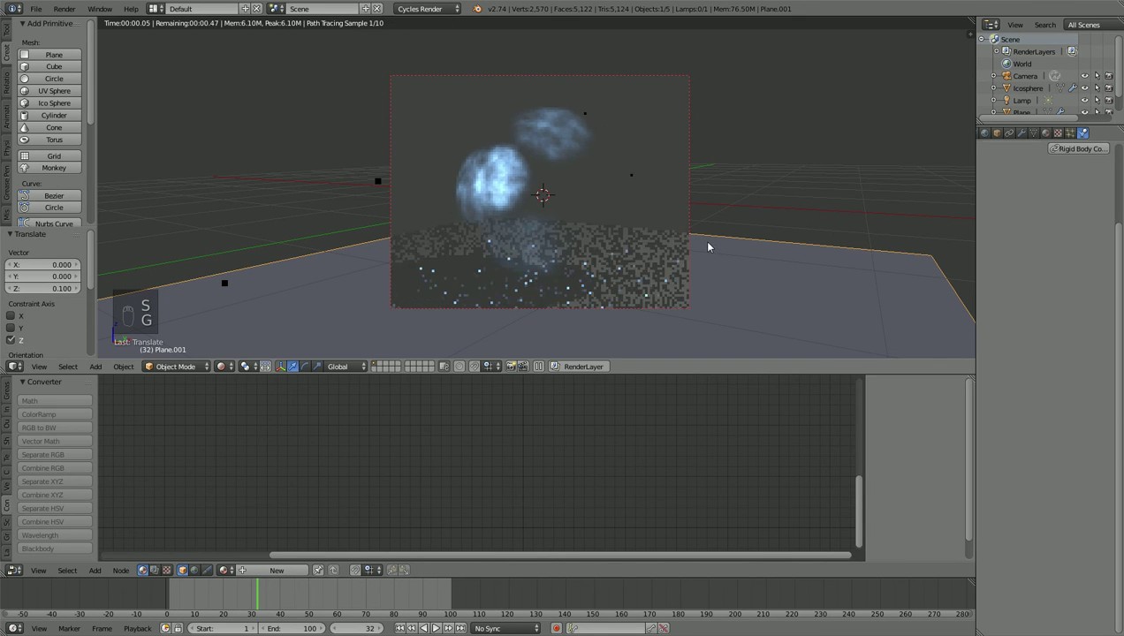
key("g")
left_click_drag(704, 202, 557, 247)
middle_click(557, 246)
left_click_drag(466, 262, 389, 262)
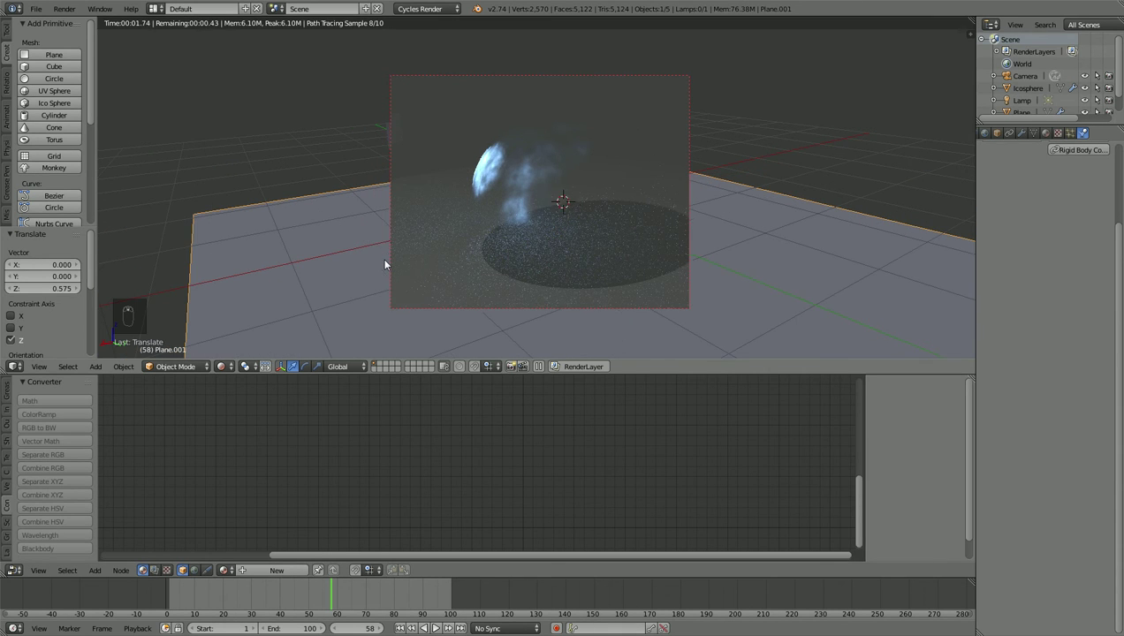
middle_click(509, 237)
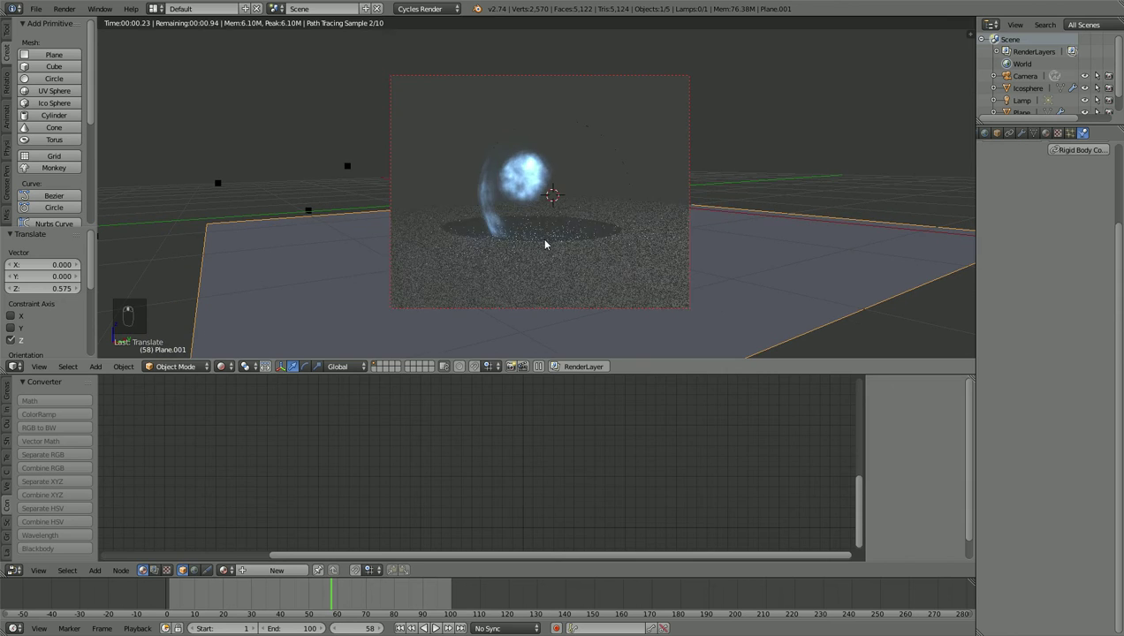
key("z")
key("z")
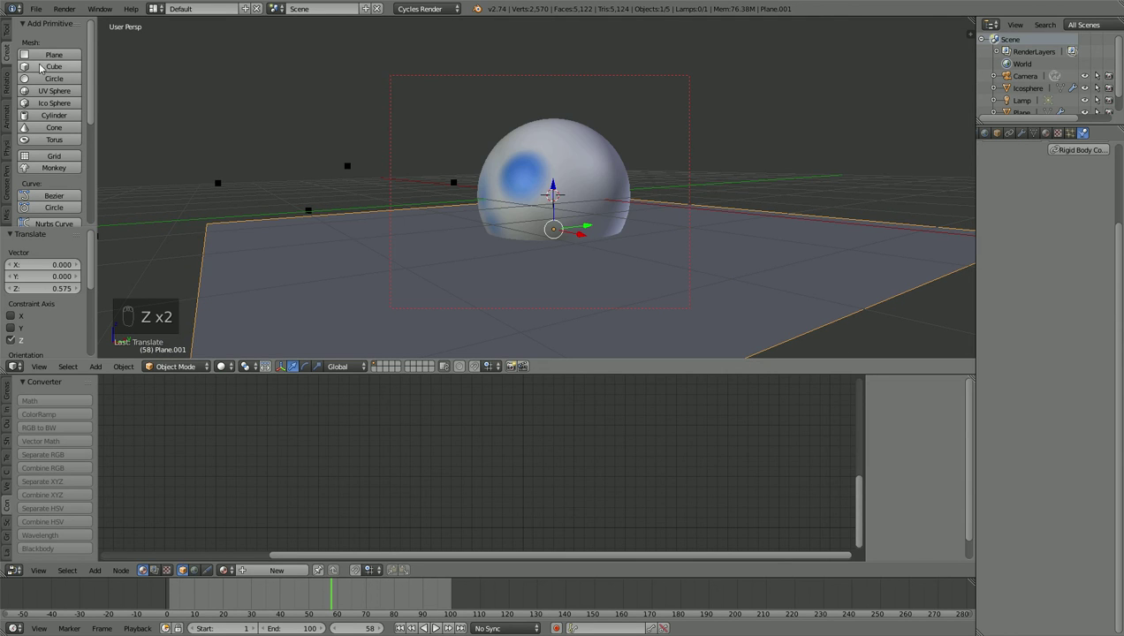
Step: Add a small cube scaled to 0.284 and lower it on Z beside the icosphere
key("s")
key("g")
key("z")
key("g")
key("z")
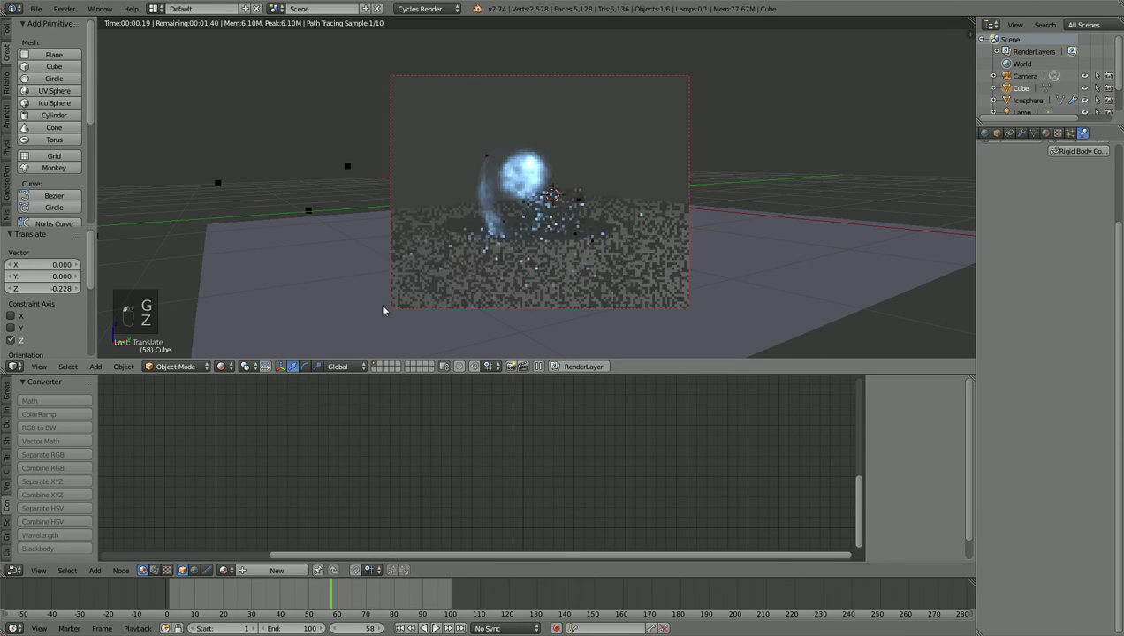
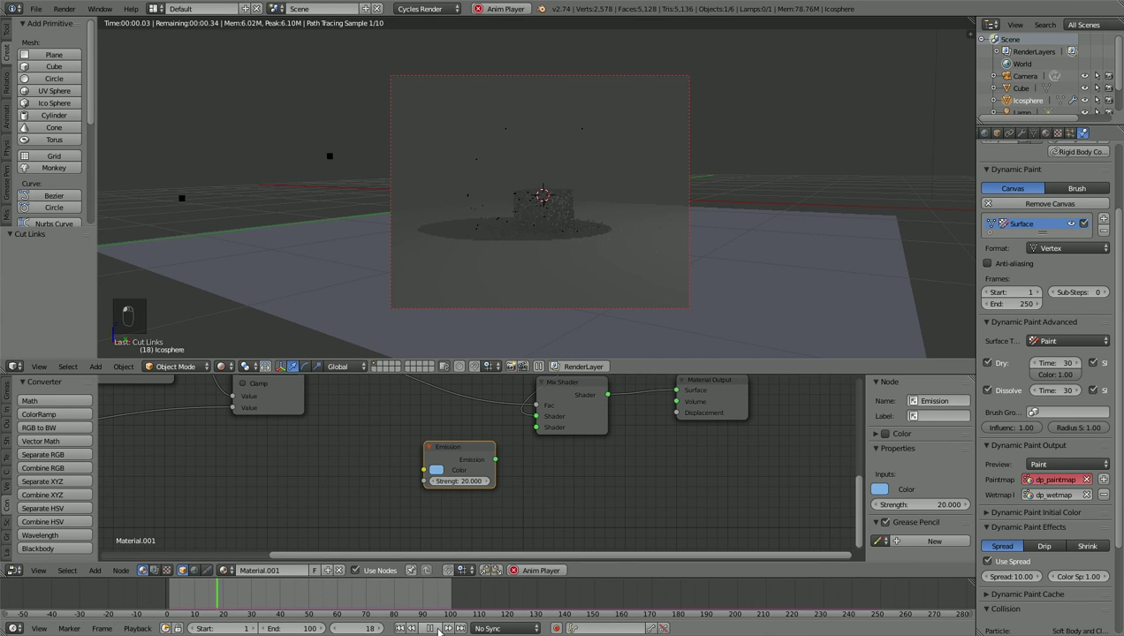
Step: Scrub the timeline to later frames to preview the blue painting on the floor
left_click_drag(615, 280, 616, 322)
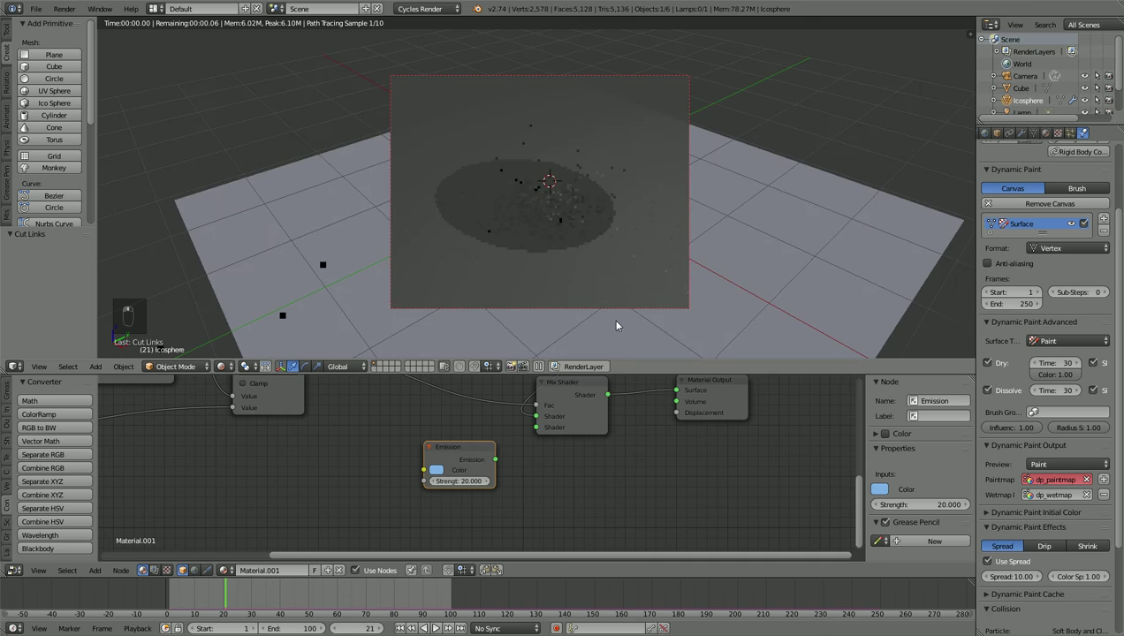
key("z")
key("z")
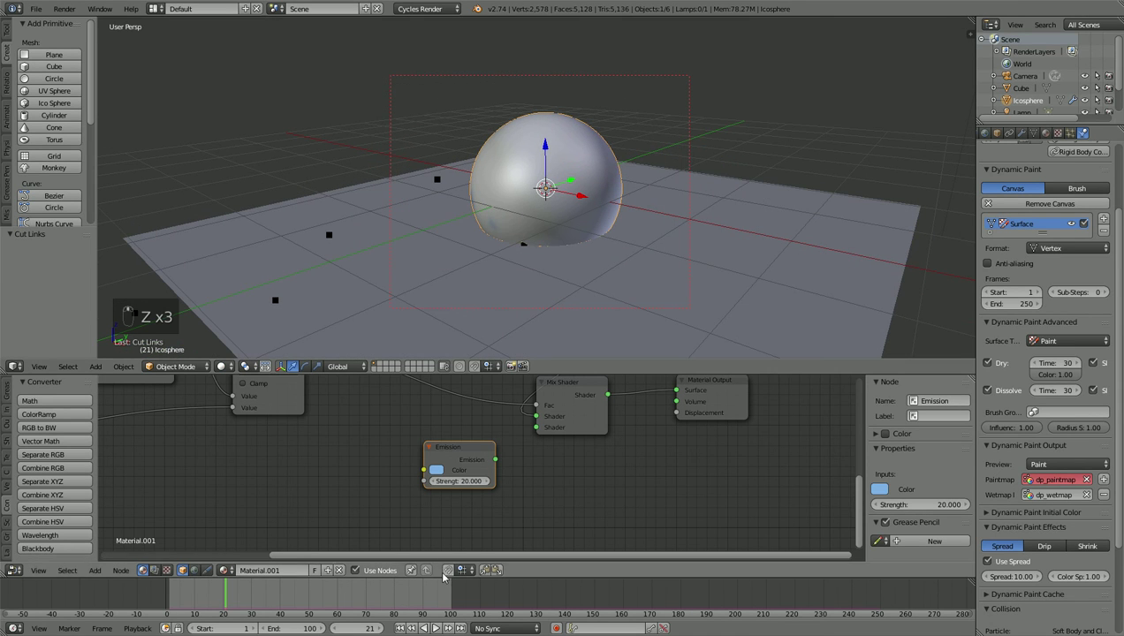
left_click_drag(441, 629, 470, 382)
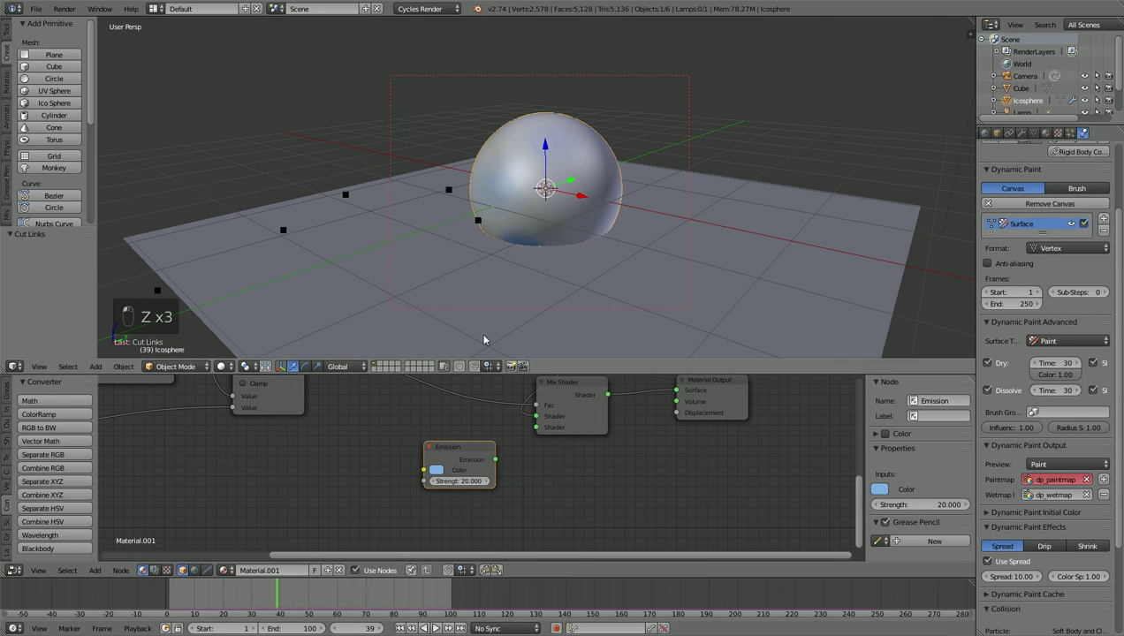
left_click_drag(490, 283, 232, 361)
left_click(233, 362)
middle_click(246, 324)
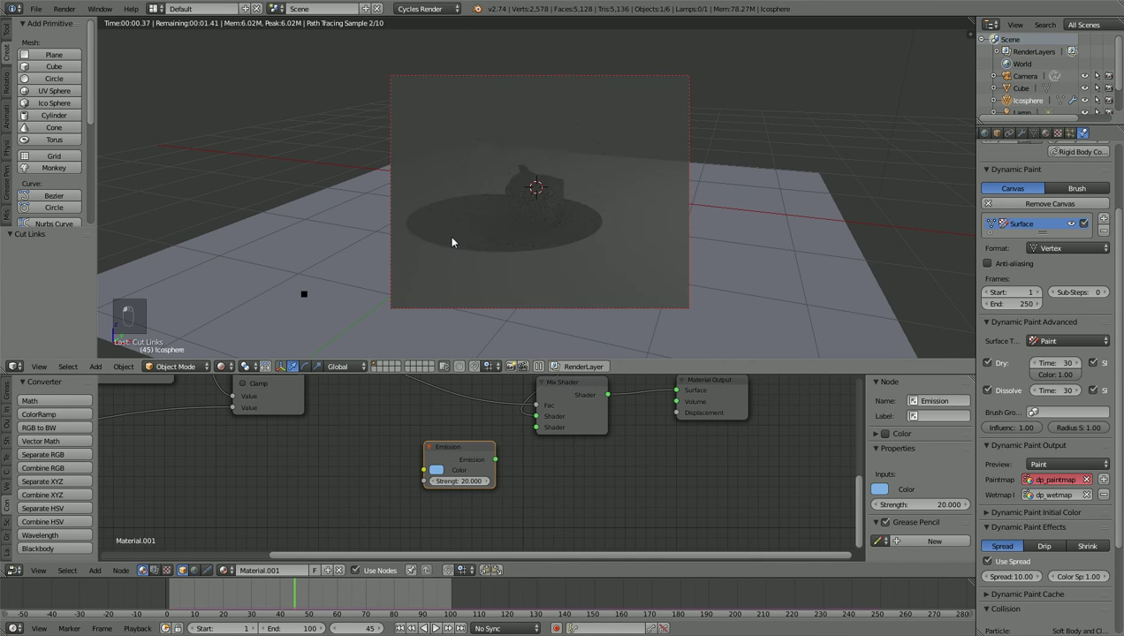
Step: Rewire Emission into the Mix Shader and add Icosphere.001 with 5 subdivisions at the origin
left_click(478, 247)
left_click_drag(503, 251, 570, 239)
left_click(533, 434)
key("z")
key("z")
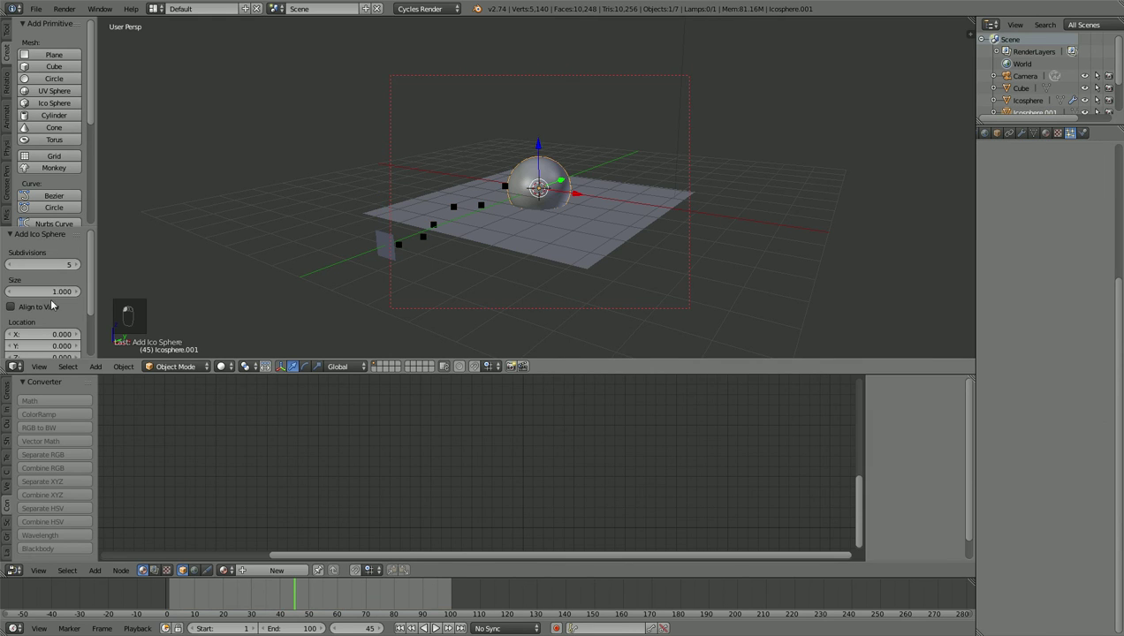
Step: Give Icosphere.001 an orange Emission material of strength 10
key("g")
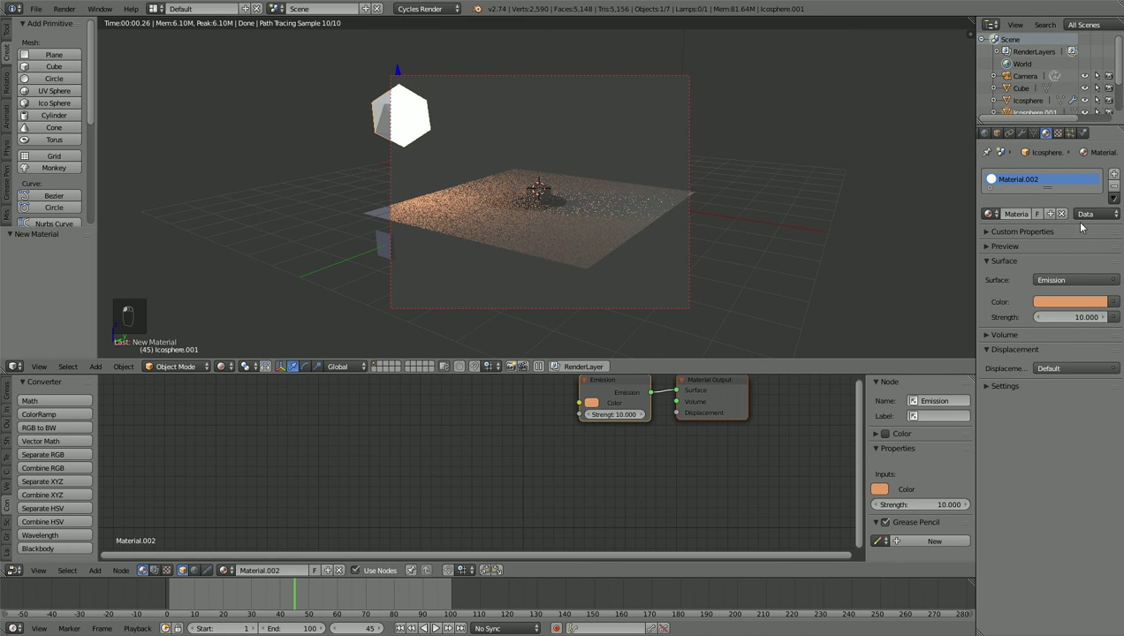
middle_click(798, 208)
left_click_drag(384, 249, 1073, 138)
Step: Set particle Render to Object Icosphere.001, shrink it to a quarter and move it aside
left_click_drag(1074, 138, 1021, 478)
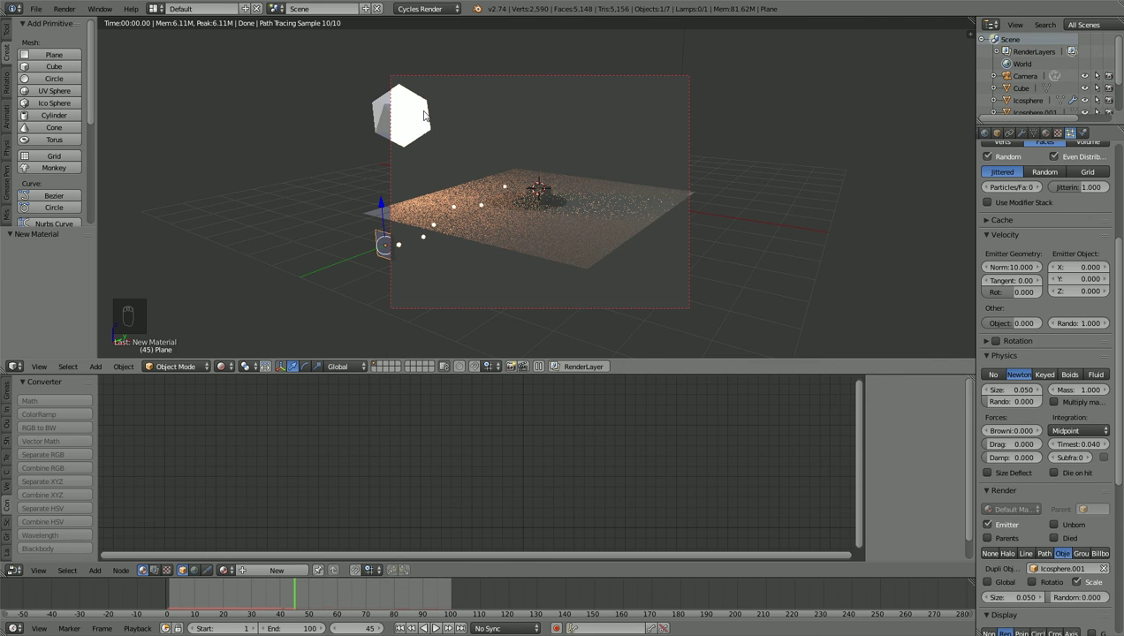
key("s")
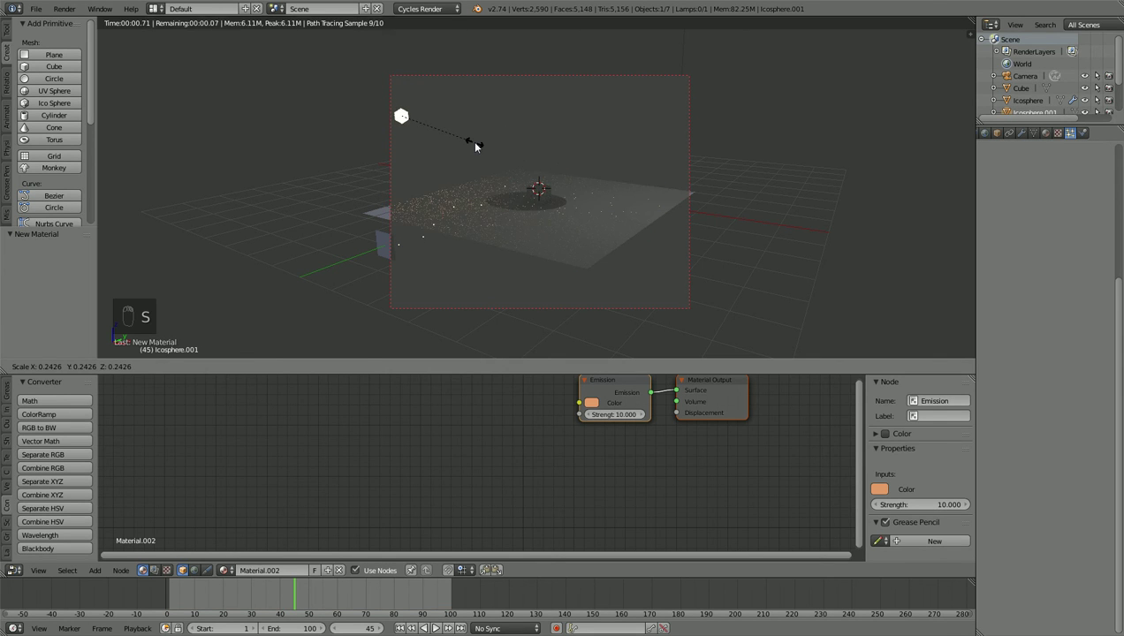
key("g")
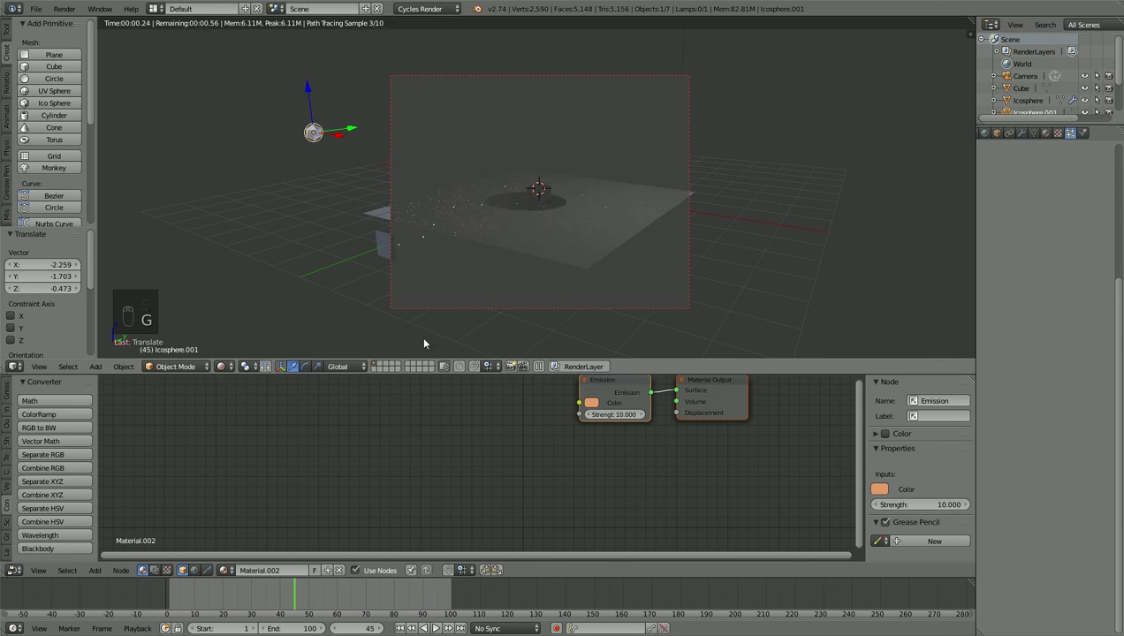
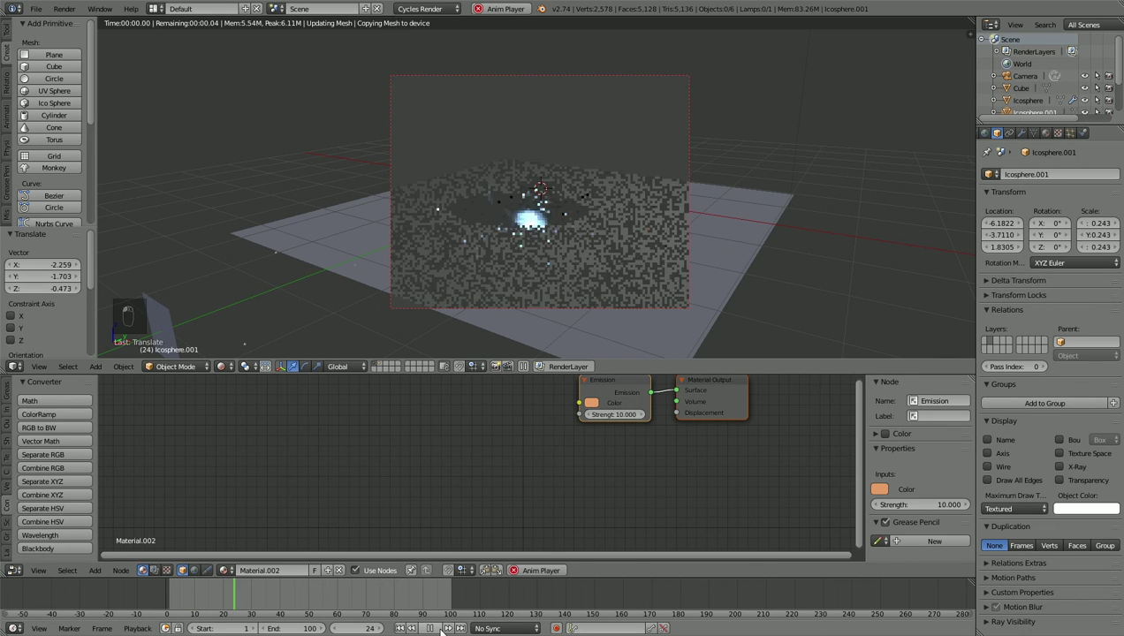
Step: Frame the icosphere on the ground plane and align the camera to the view with Ctrl+Alt+Numpad0
middle_click(516, 303)
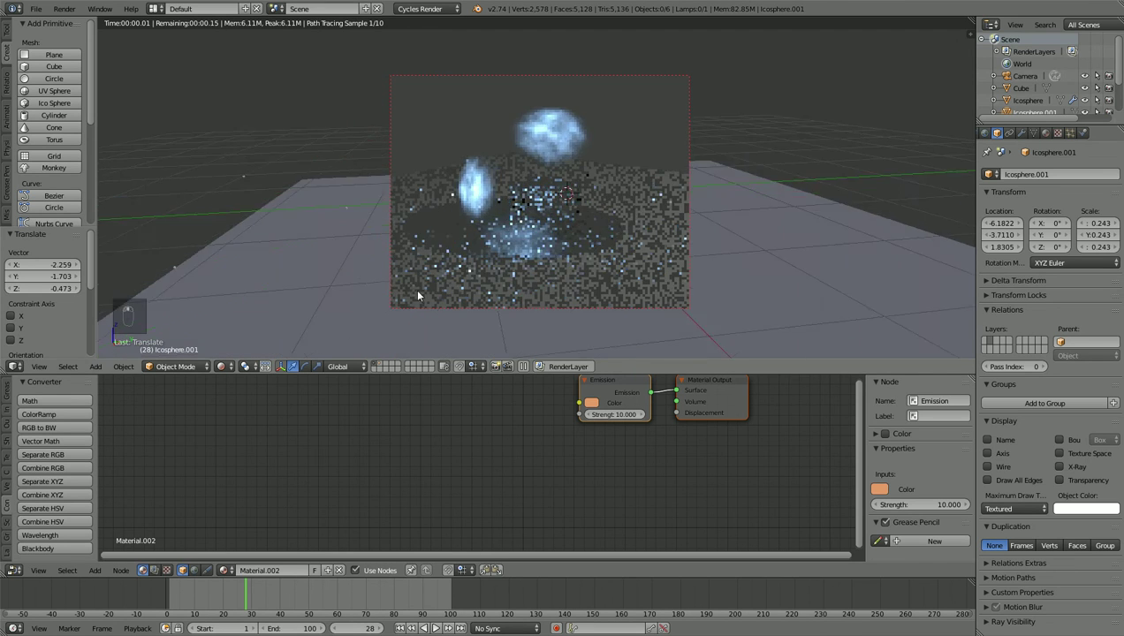
key("z")
key("z")
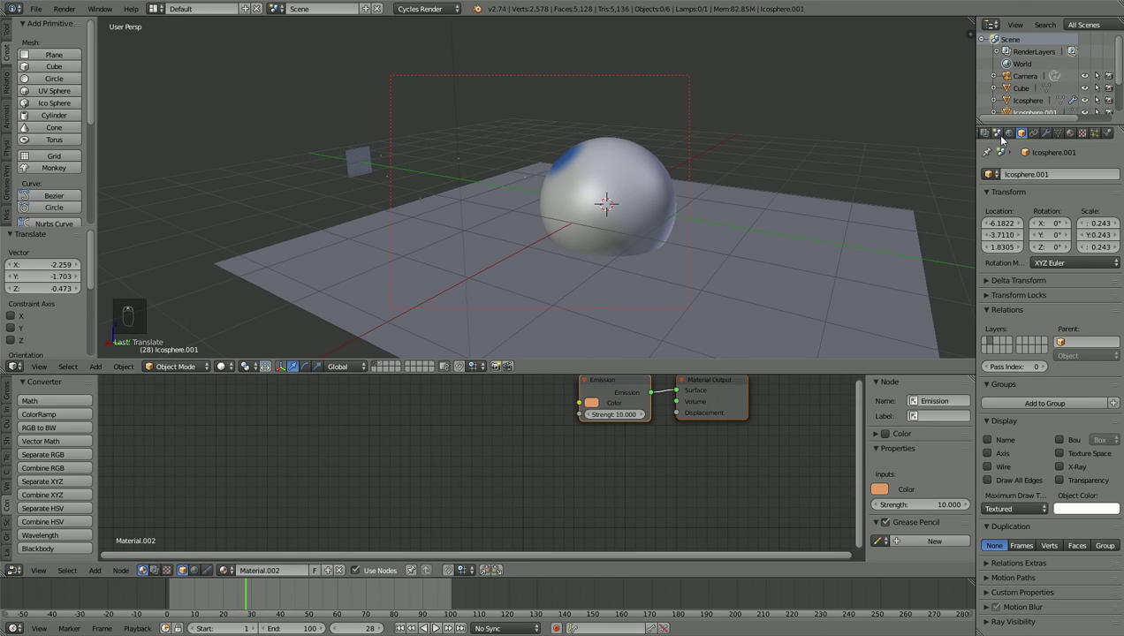
left_click_drag(993, 138, 492, 268)
left_click_drag(424, 251, 582, 289)
key("ctrl+alt+KP_0")
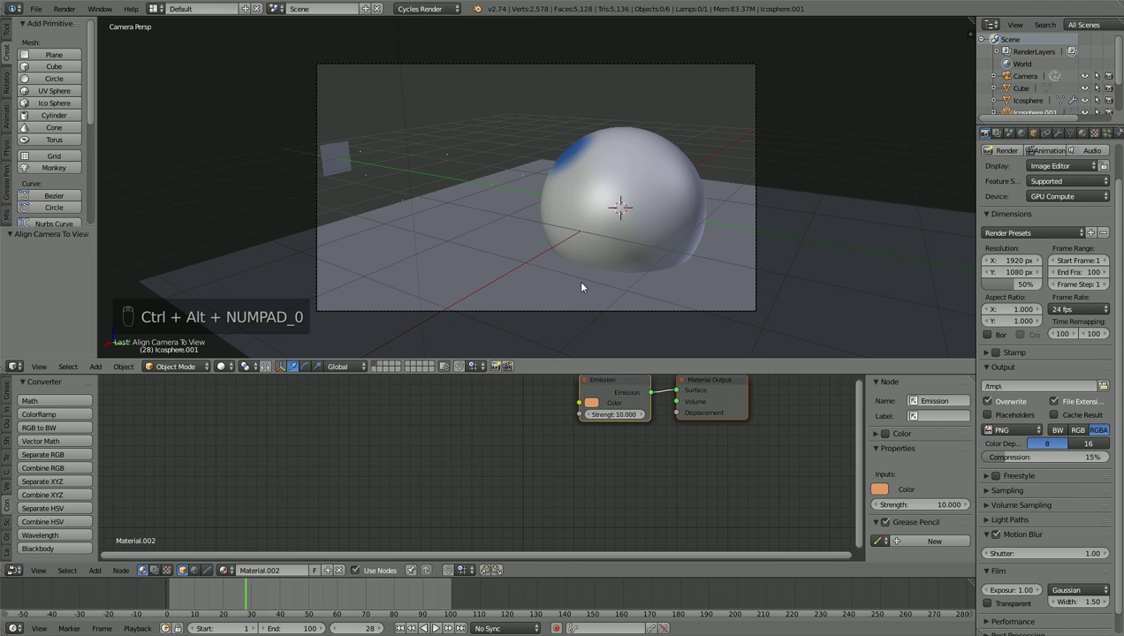
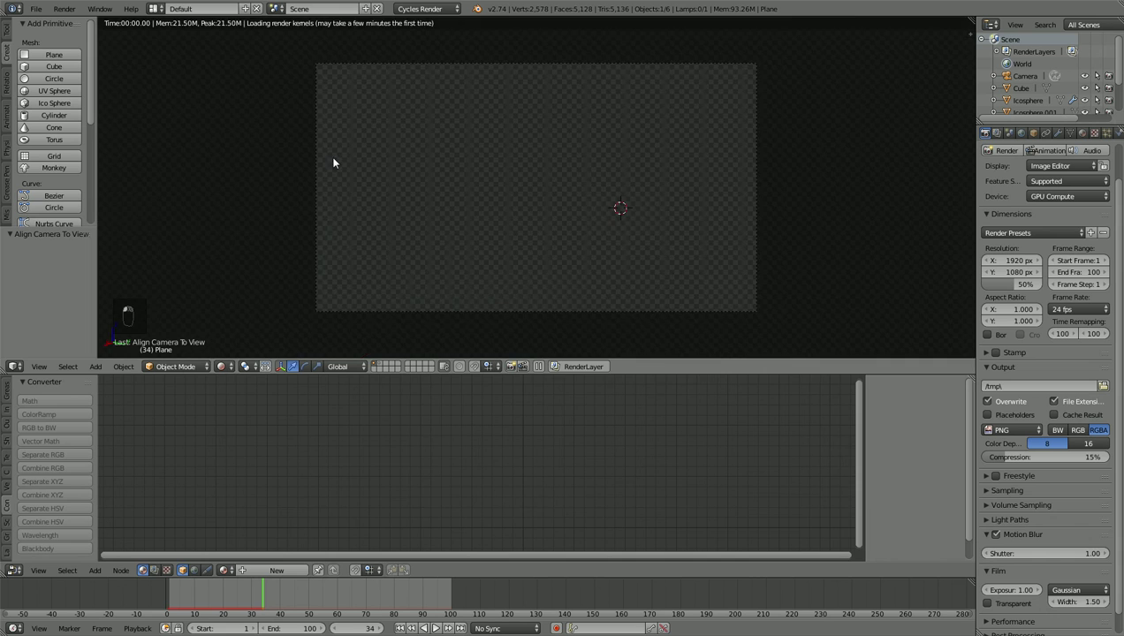
Step: Mark then clear the render border and show the camera view as wireframe
key("ctrl+b")
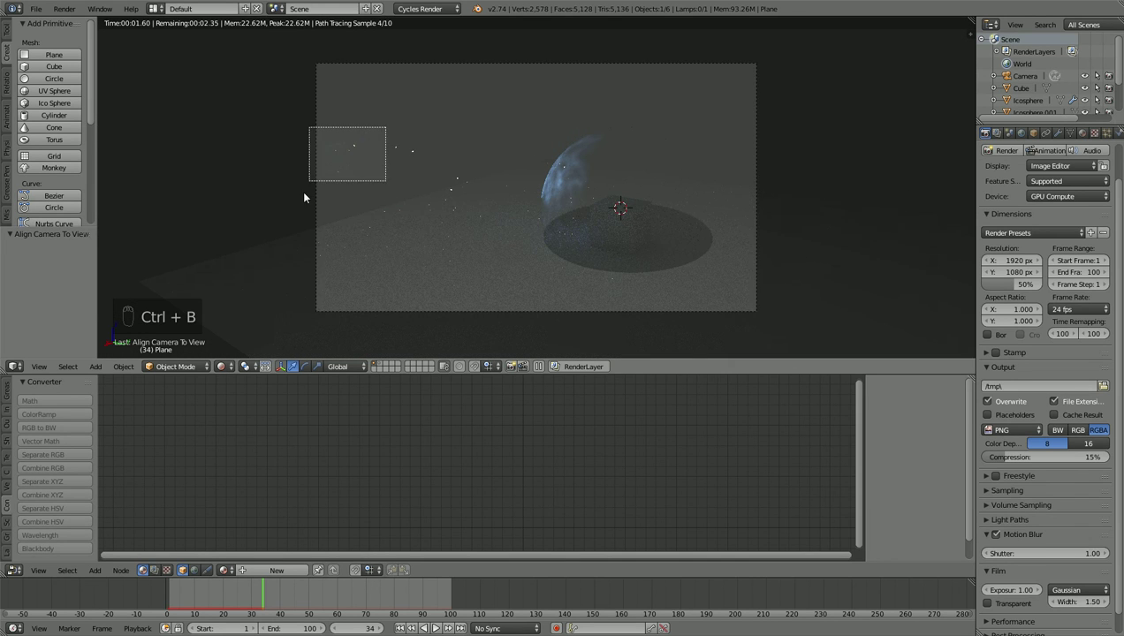
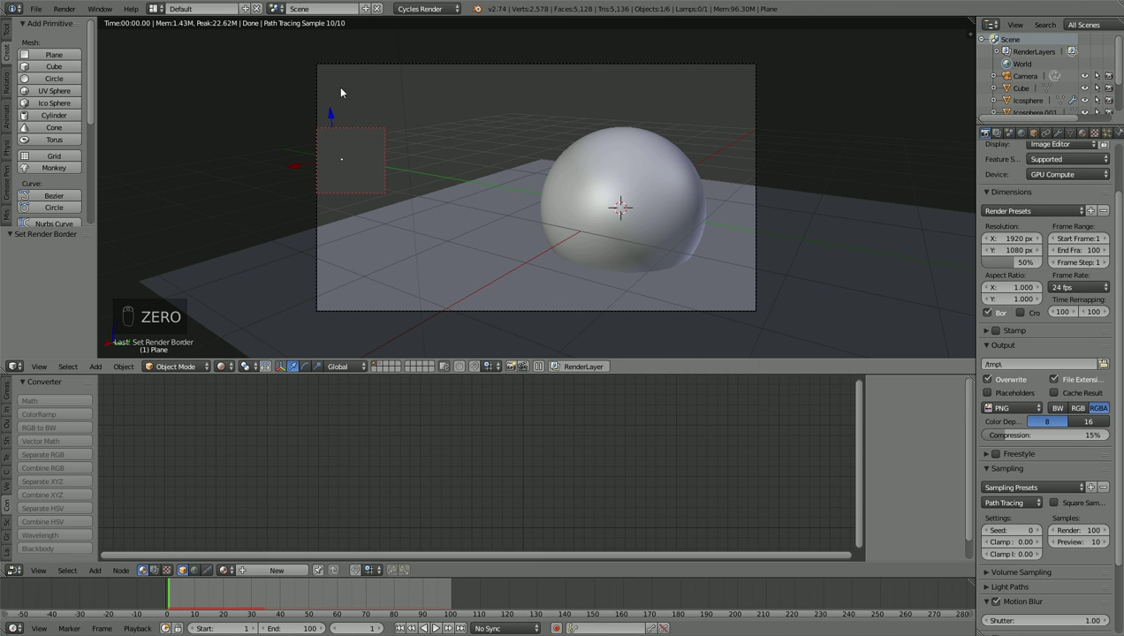
key("z")
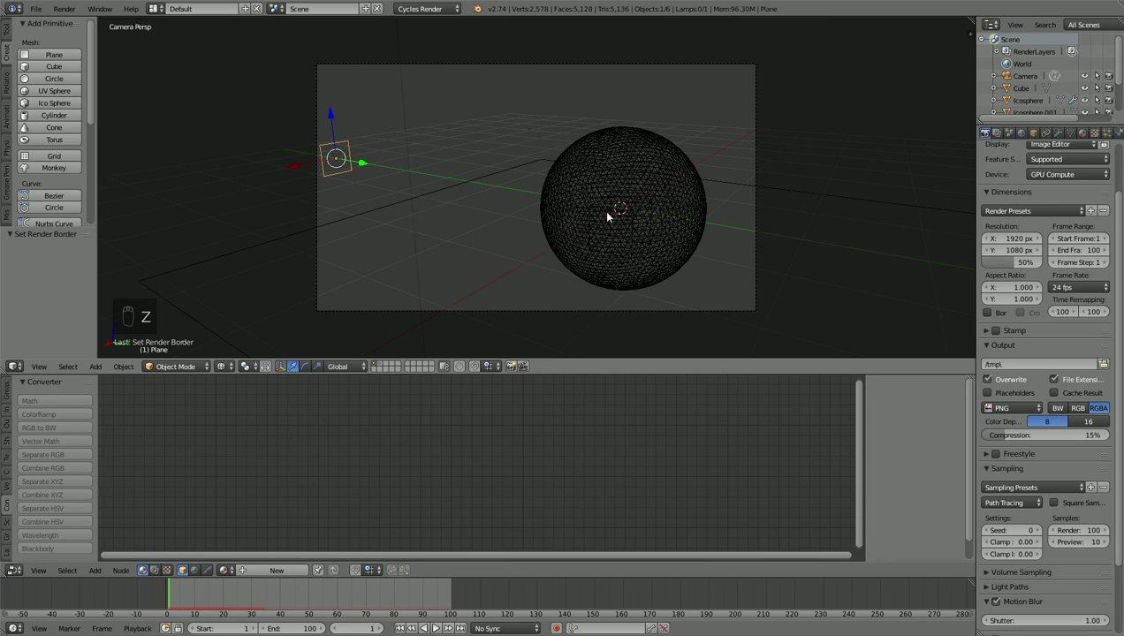
Step: Set Icosphere.001 Emission Strength to 100 and draw a render border around the painted icosphere
key("ctrl+alt+KP_0")
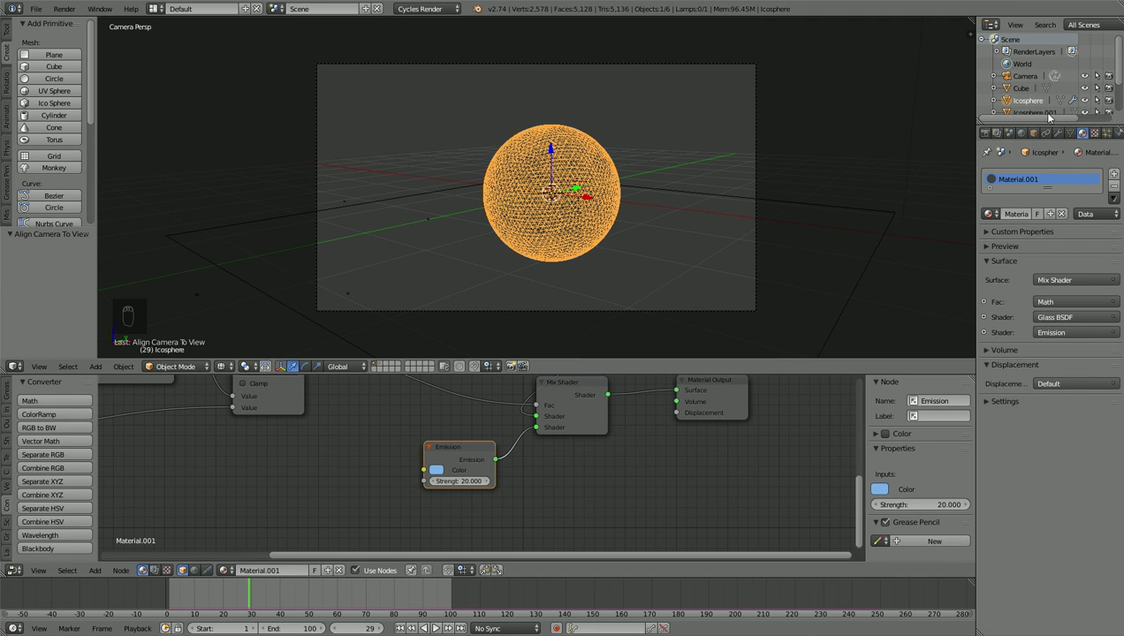
key("0")
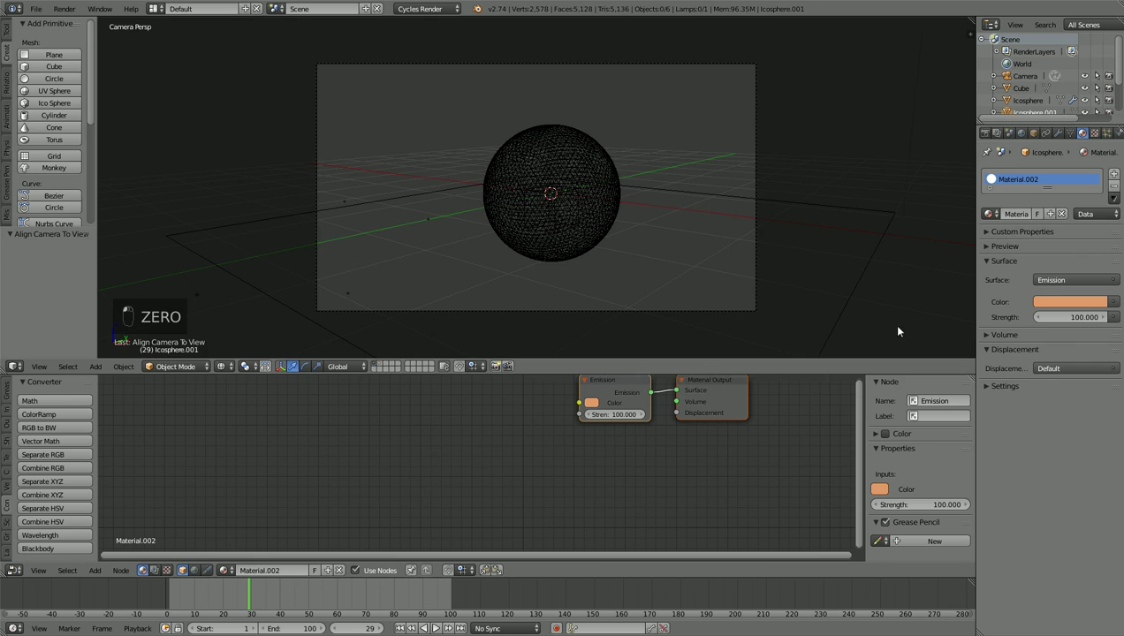
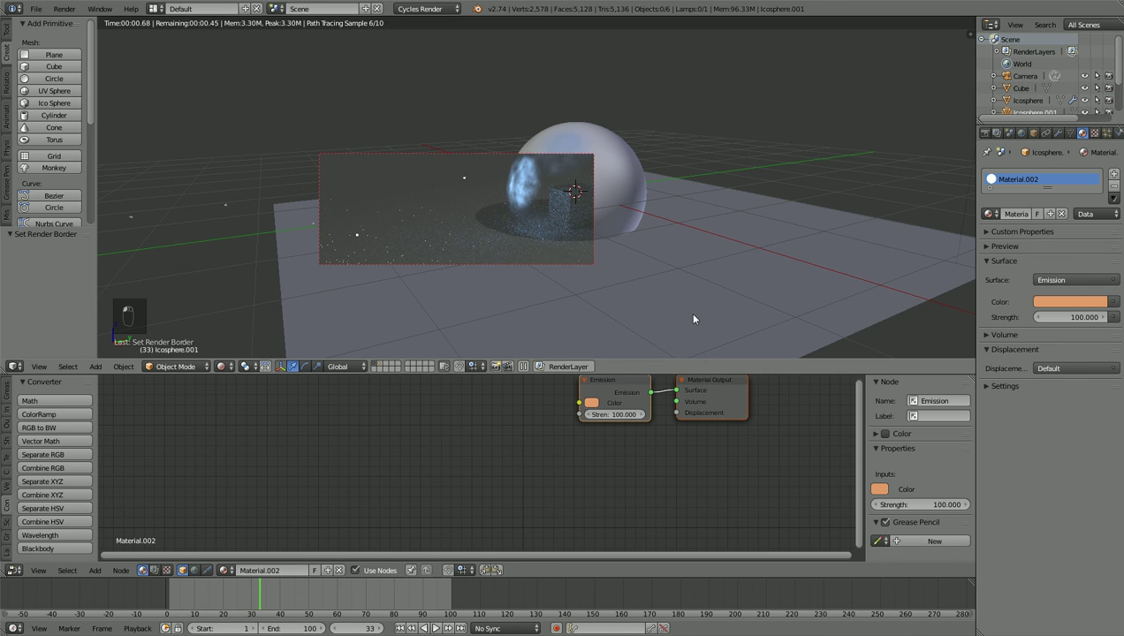
key("ctrl+alt+KP_0")
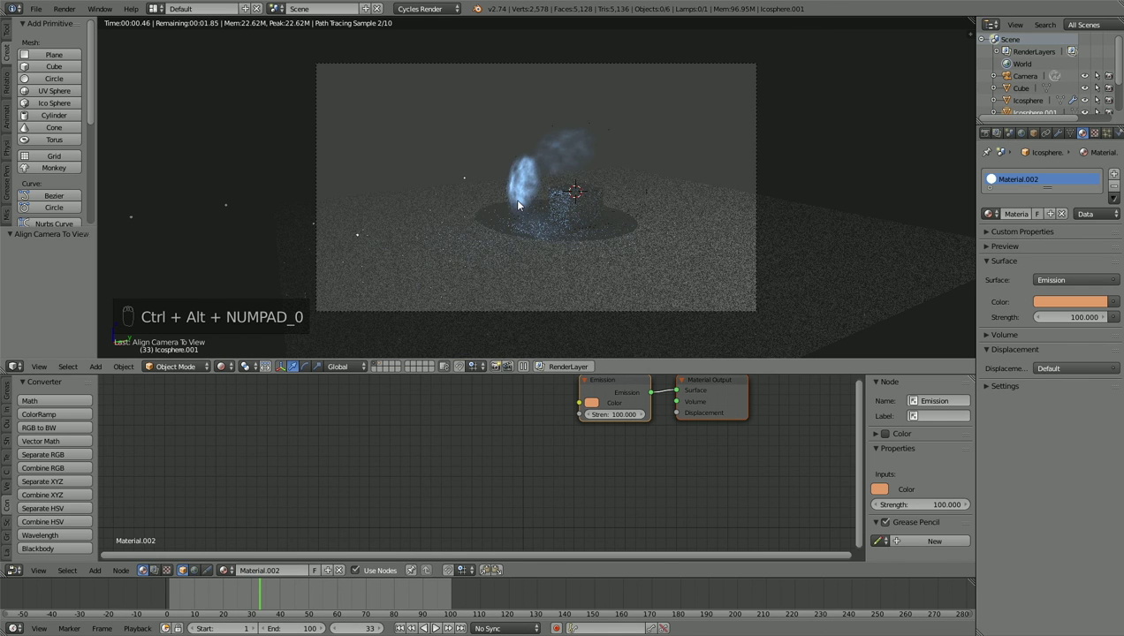
key("ctrl+b")
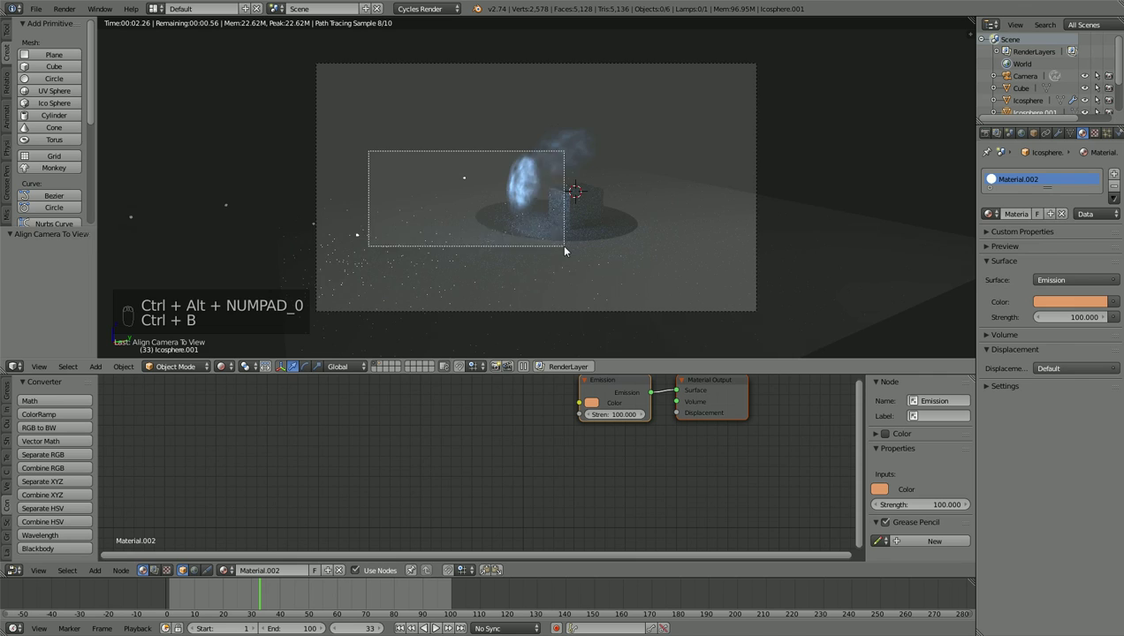